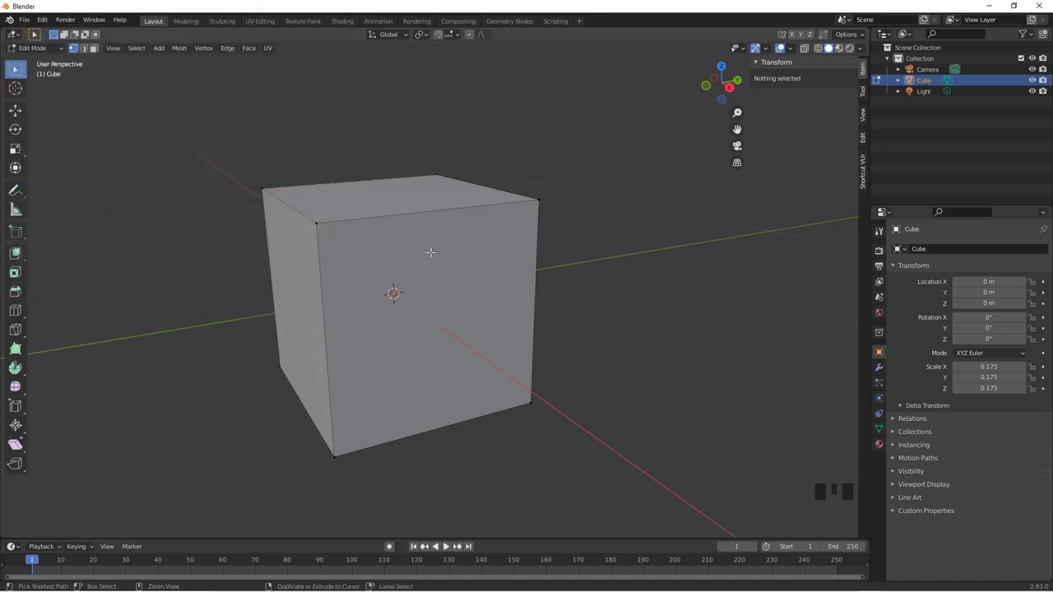
# - Start a loop cut across the cube's front face
pyautogui.press('ctrl+r')
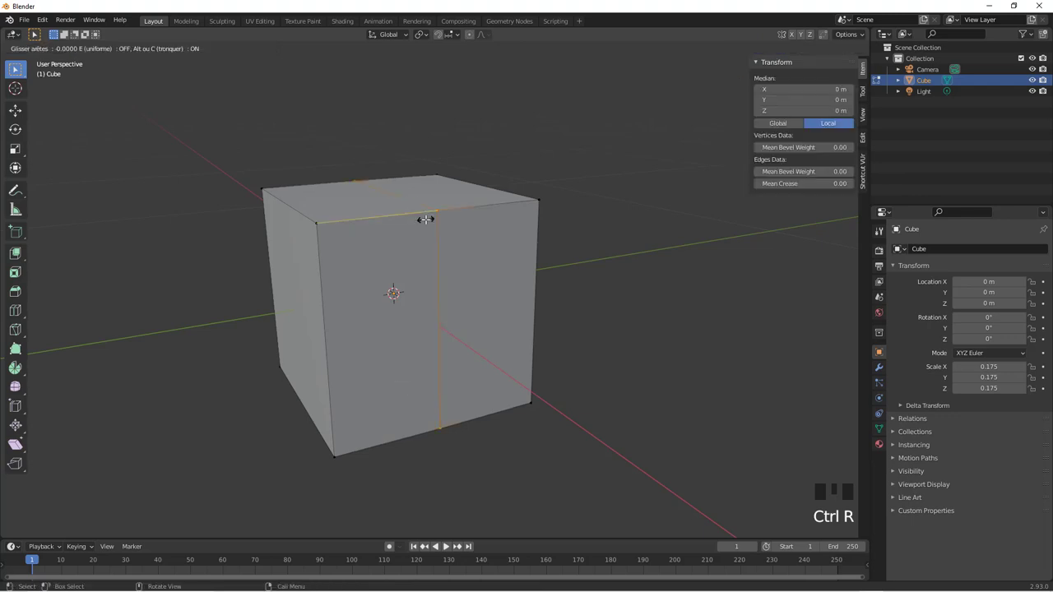
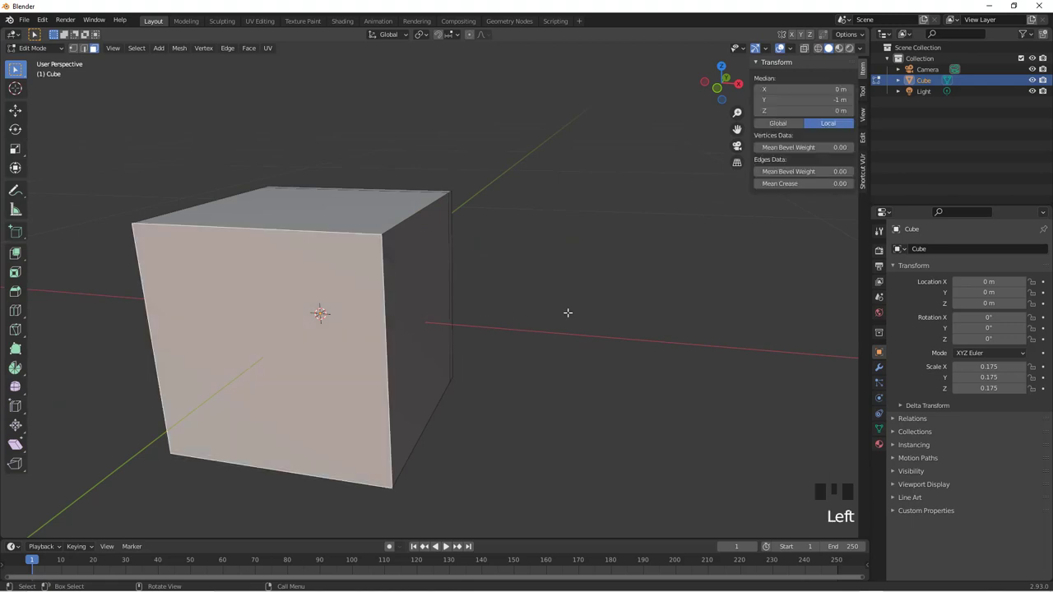
# - Inset the cube's selected front face to form a narrow border frame
pyautogui.press('i')
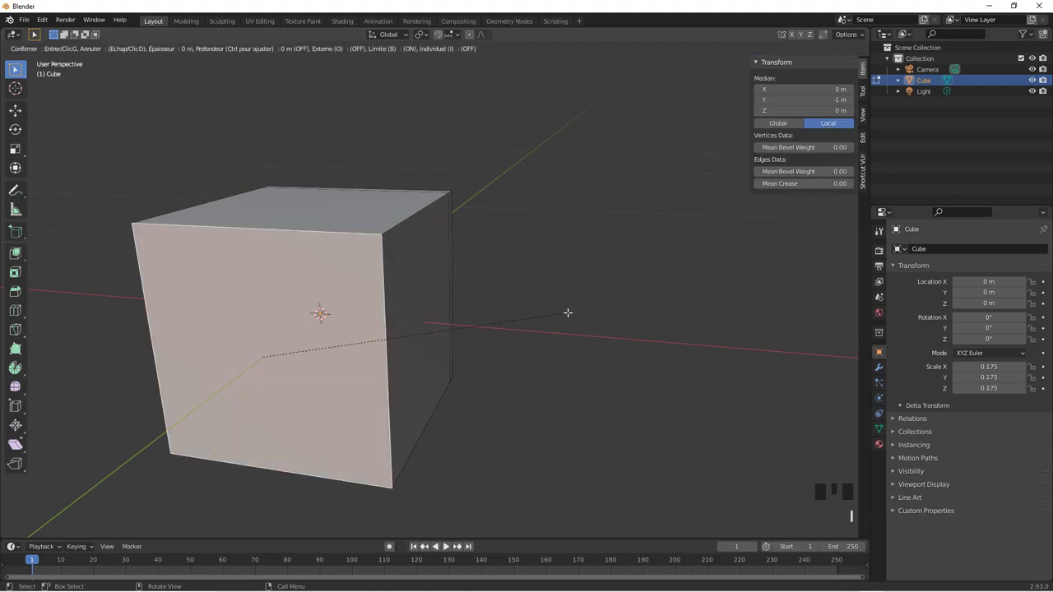
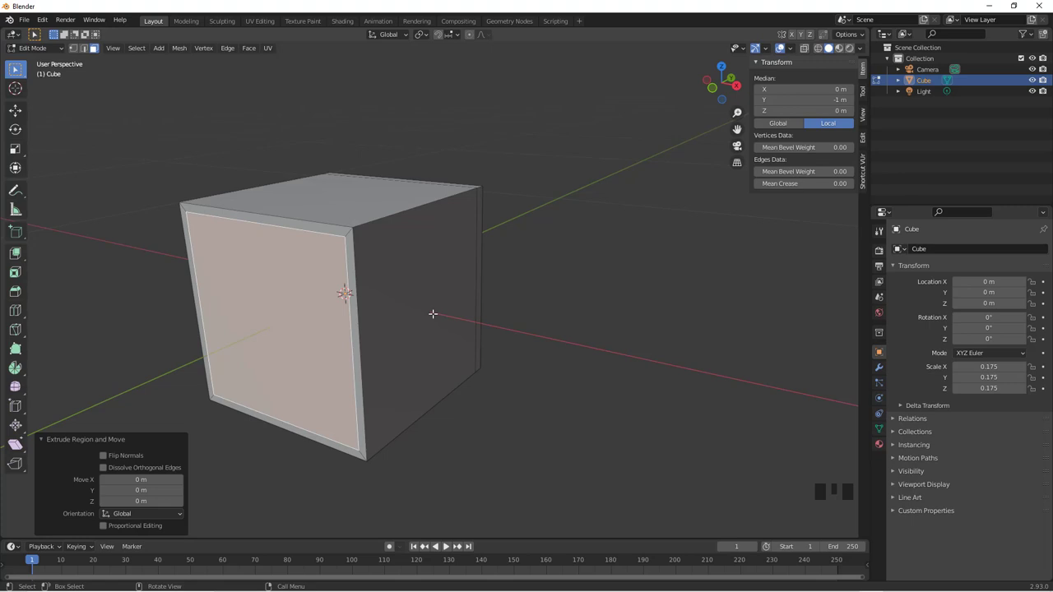
# - From the Right Orthographic view, push the inset face inward along Y to hollow the cube
pyautogui.press('KP_3')
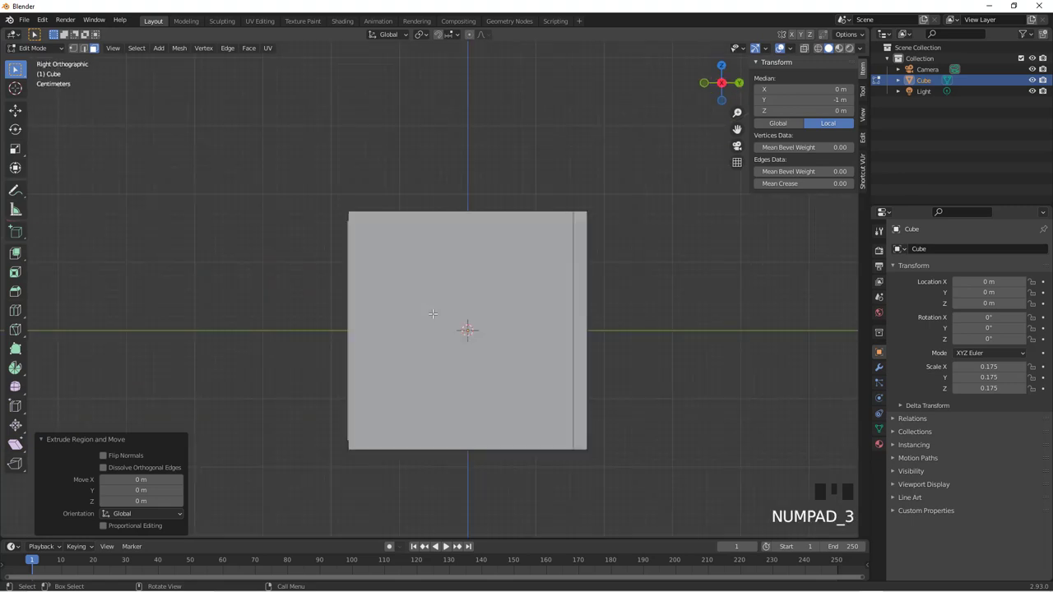
pyautogui.press('g')
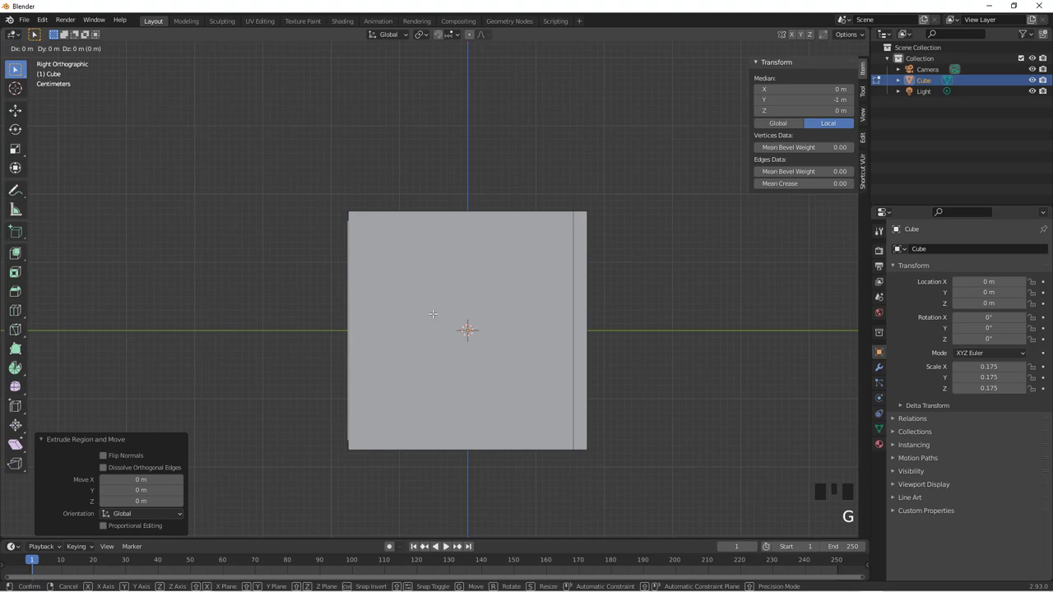
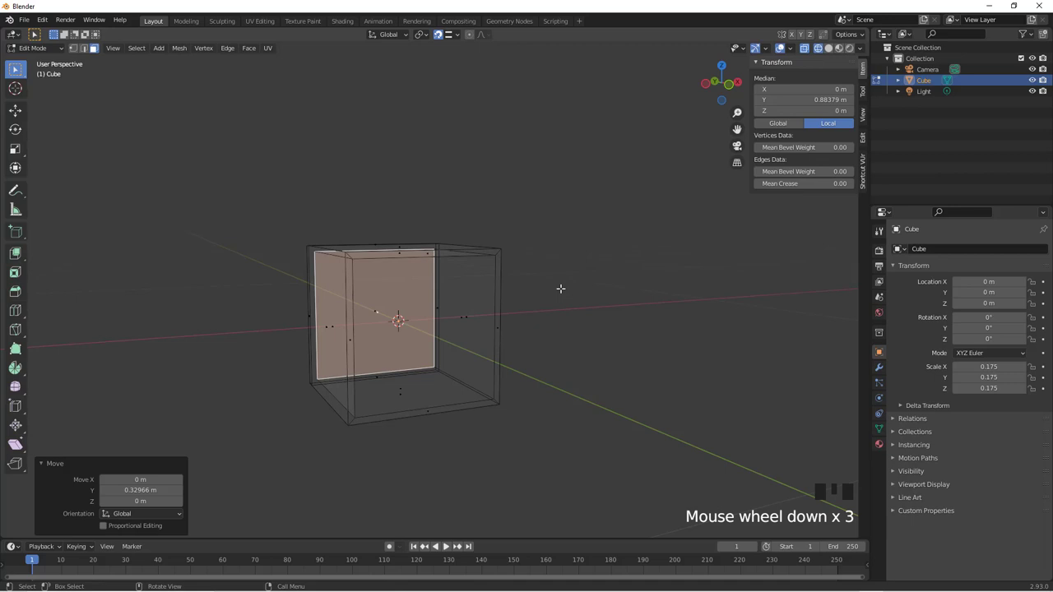
# - Return to Object Mode and solid shading, facing the box's open side
pyautogui.press('Tab')
pyautogui.moveTo(482, 330); pyautogui.dragTo(445, 311)
pyautogui.scroll(3)
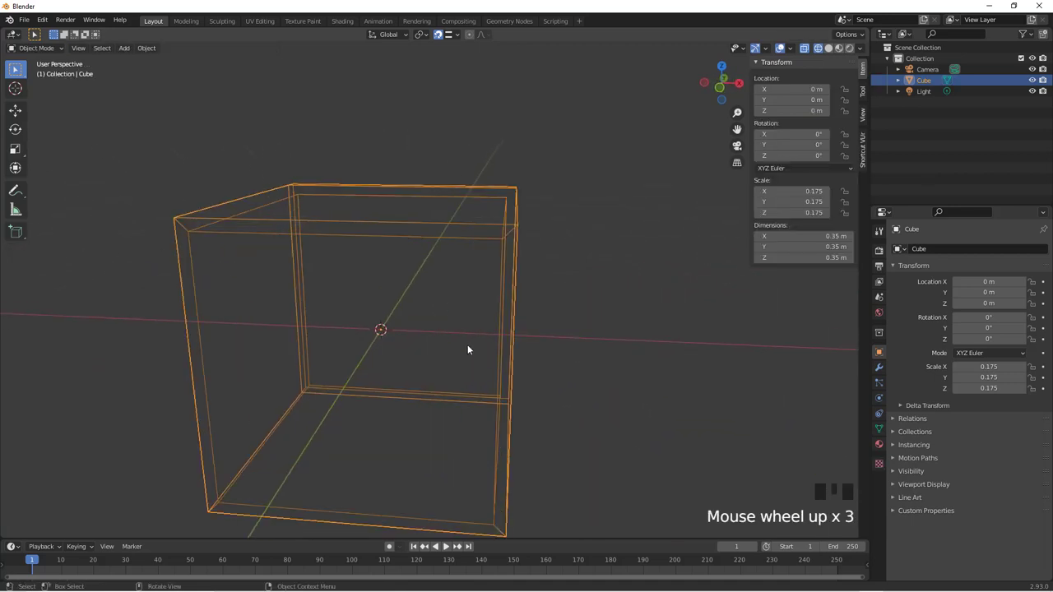
pyautogui.press('z')
pyautogui.moveTo(532, 343); pyautogui.dragTo(550, 354)
pyautogui.scroll(-3)
pyautogui.moveTo(533, 315); pyautogui.dragTo(441, 315)
# - Duplicate the hollow box and slide the copy along X flush against the first
pyautogui.press('shift+d')
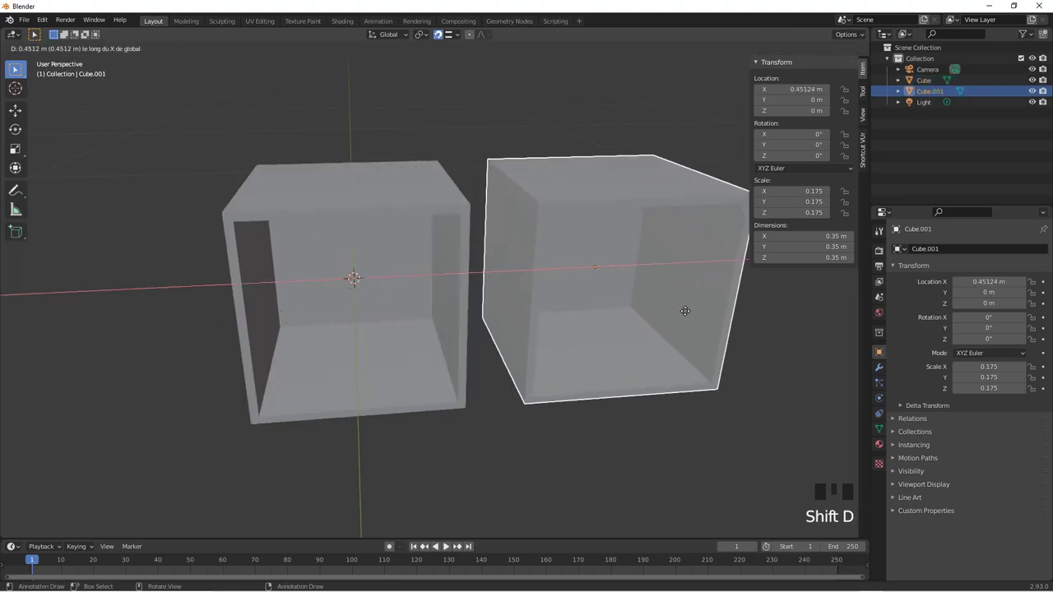
pyautogui.moveTo(596, 328); pyautogui.dragTo(467, 288)
pyautogui.scroll(3)
pyautogui.moveTo(467, 282); pyautogui.dragTo(518, 284)
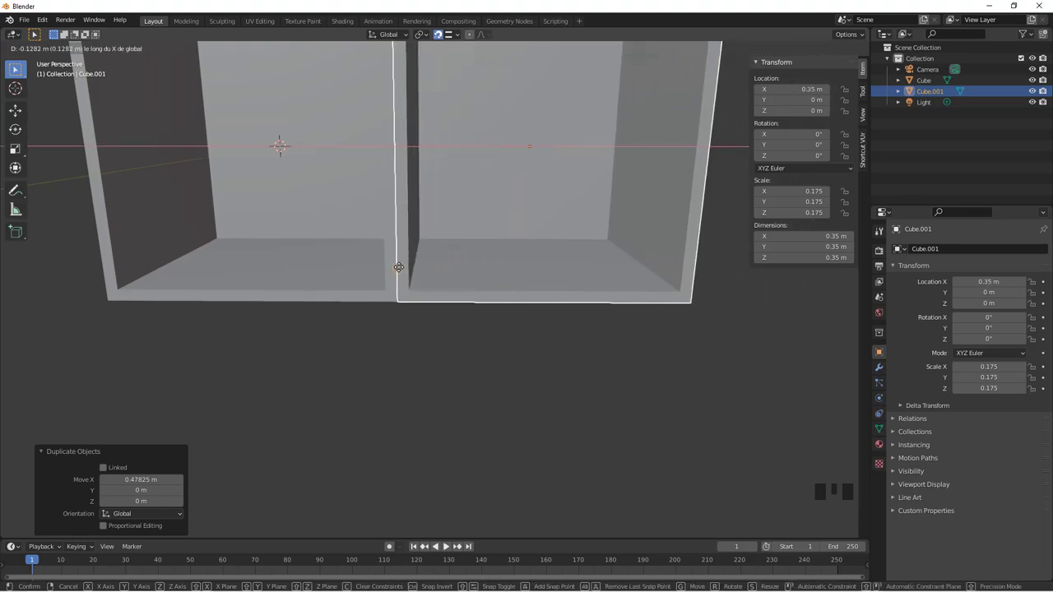
pyautogui.moveTo(442, 289); pyautogui.dragTo(447, 289)
pyautogui.scroll(-3)
pyautogui.moveTo(483, 260); pyautogui.dragTo(447, 304)
# - Duplicate the second box and slide the third flush beside it, completing the row
pyautogui.press('shift+d')
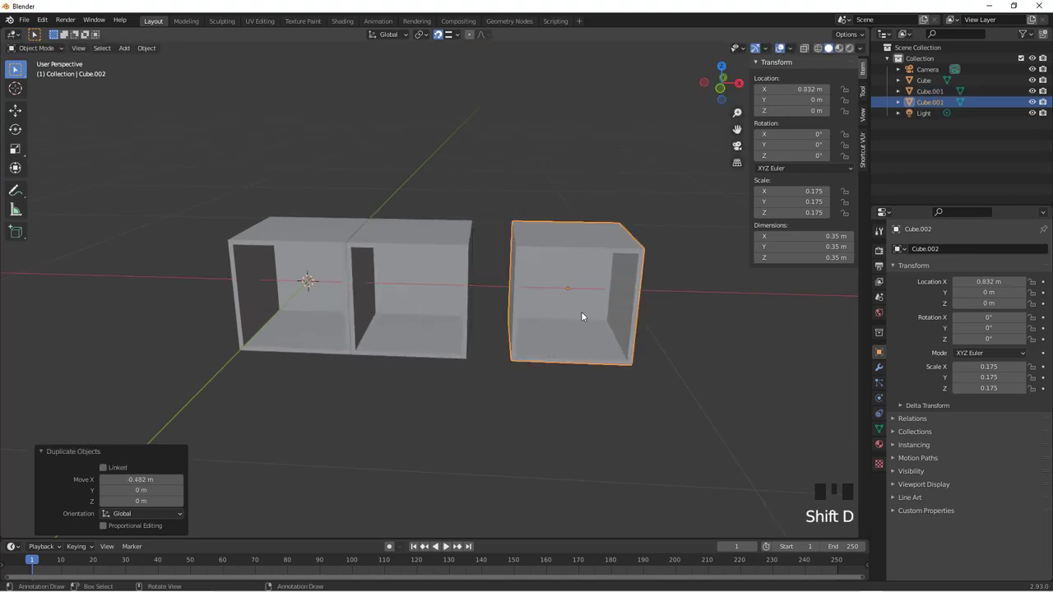
pyautogui.moveTo(593, 305); pyautogui.dragTo(594, 293)
pyautogui.scroll(3)
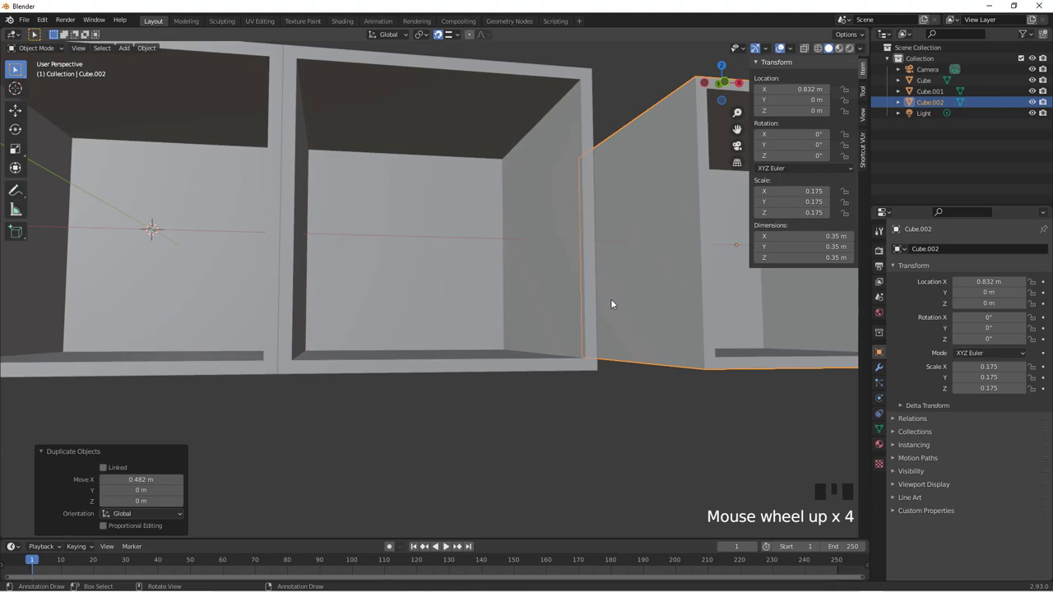
pyautogui.moveTo(628, 303); pyautogui.dragTo(496, 341)
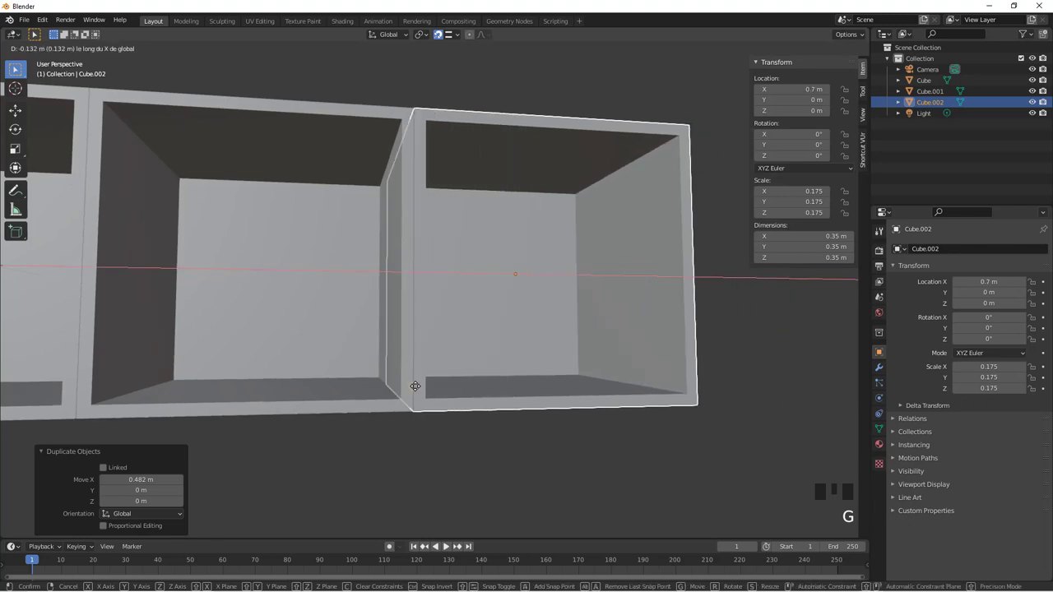
# - Duplicate the middle box and seat the copy on top of it in Front view
pyautogui.middleClick(466, 331)
pyautogui.scroll(-3)
pyautogui.click(367, 239)
pyautogui.press('shift+d')
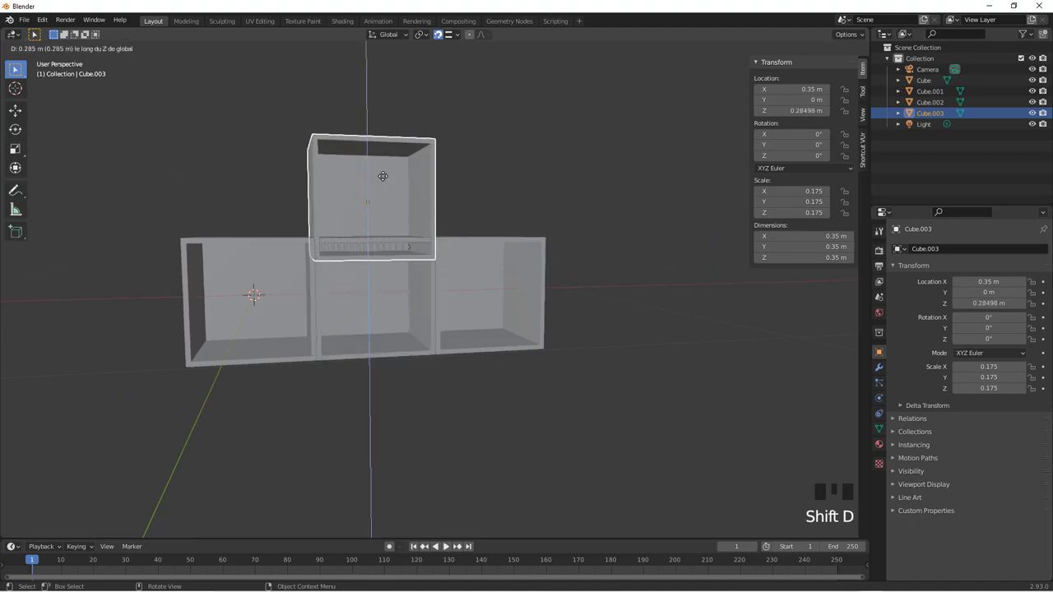
pyautogui.moveTo(399, 209); pyautogui.dragTo(403, 221)
pyautogui.scroll(3)
pyautogui.moveTo(338, 211); pyautogui.dragTo(331, 211)
pyautogui.press('KP_1')
pyautogui.scroll(-3)
pyautogui.scroll(3)
pyautogui.press('z')
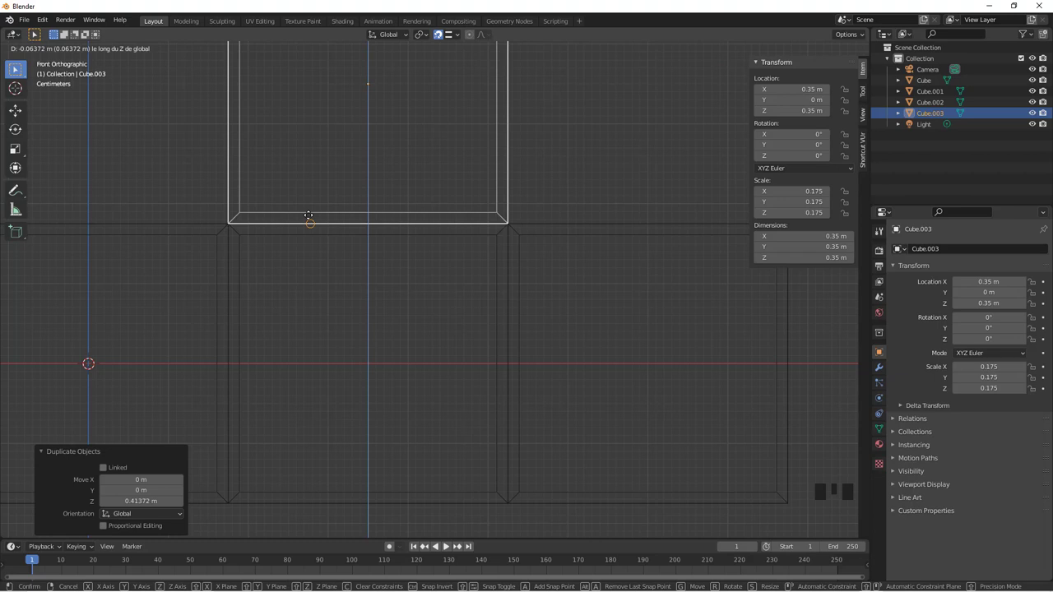
pyautogui.scroll(-3)
pyautogui.moveTo(429, 260); pyautogui.dragTo(386, 254)
# - Duplicate the upper box and move the copy over the right-hand box
pyautogui.press('shift+d')
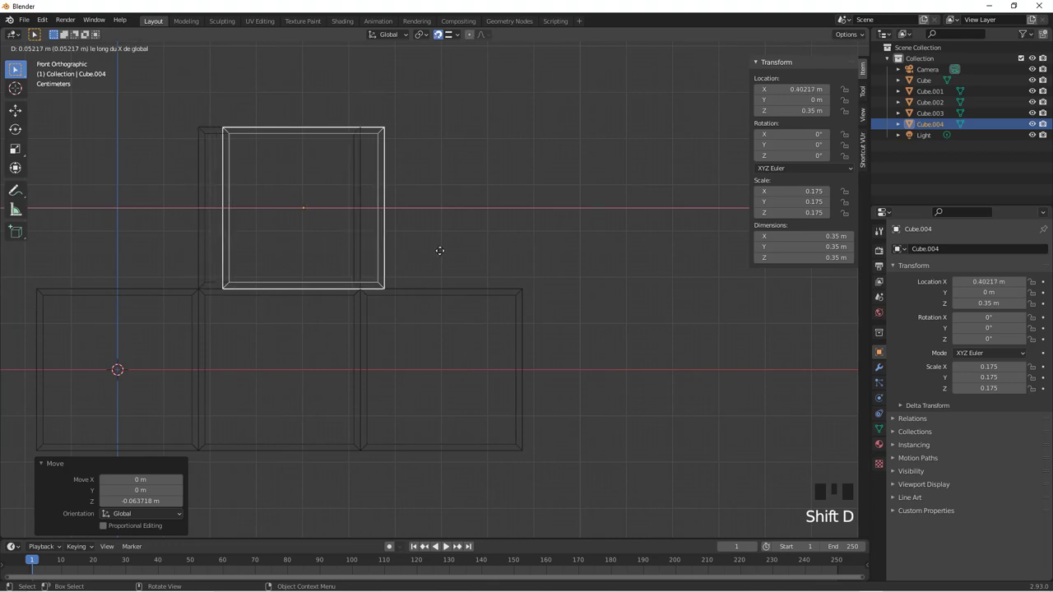
pyautogui.moveTo(398, 271); pyautogui.dragTo(415, 268)
pyautogui.scroll(-3)
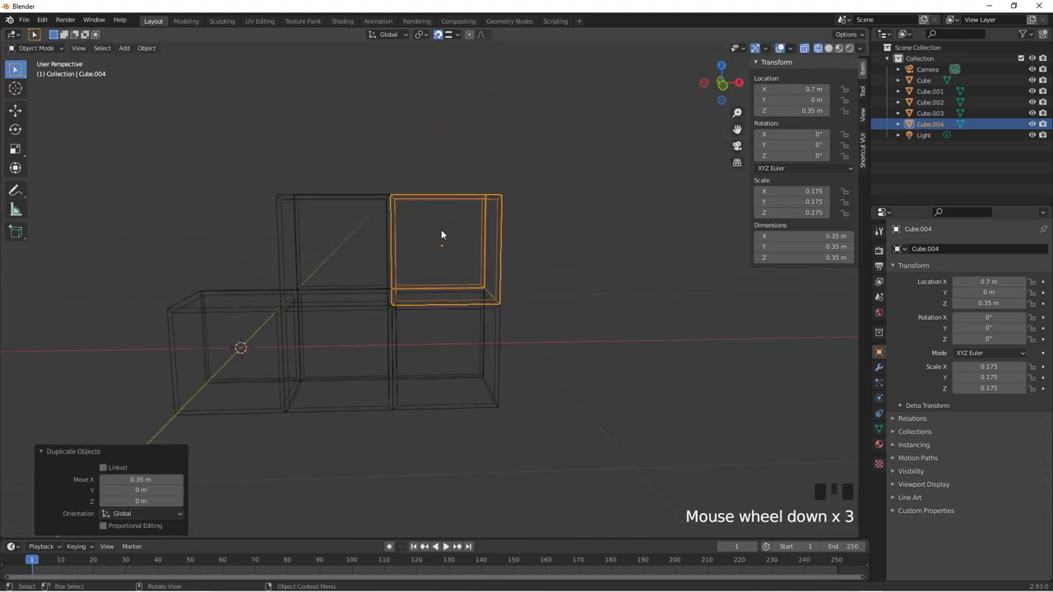
# - Duplicate the top-right box and lift it along Z onto the right stack as a third tier
pyautogui.press('shift+d')
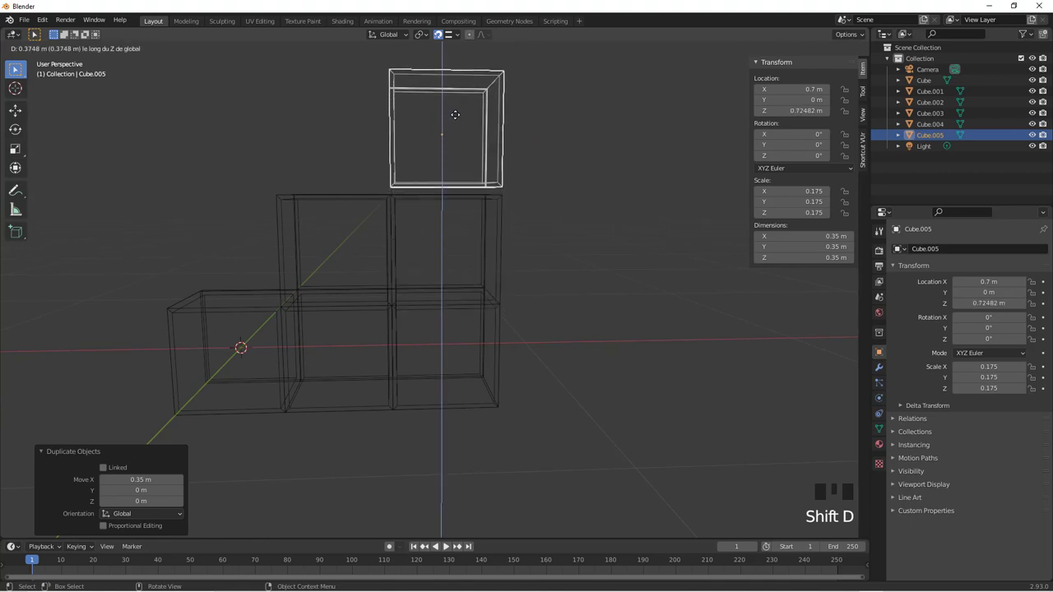
pyautogui.scroll(3)
pyautogui.press('KP_1')
pyautogui.scroll(-3)
pyautogui.moveTo(461, 187); pyautogui.dragTo(443, 247)
pyautogui.scroll(3)
pyautogui.middleClick(441, 268)
pyautogui.press('g')
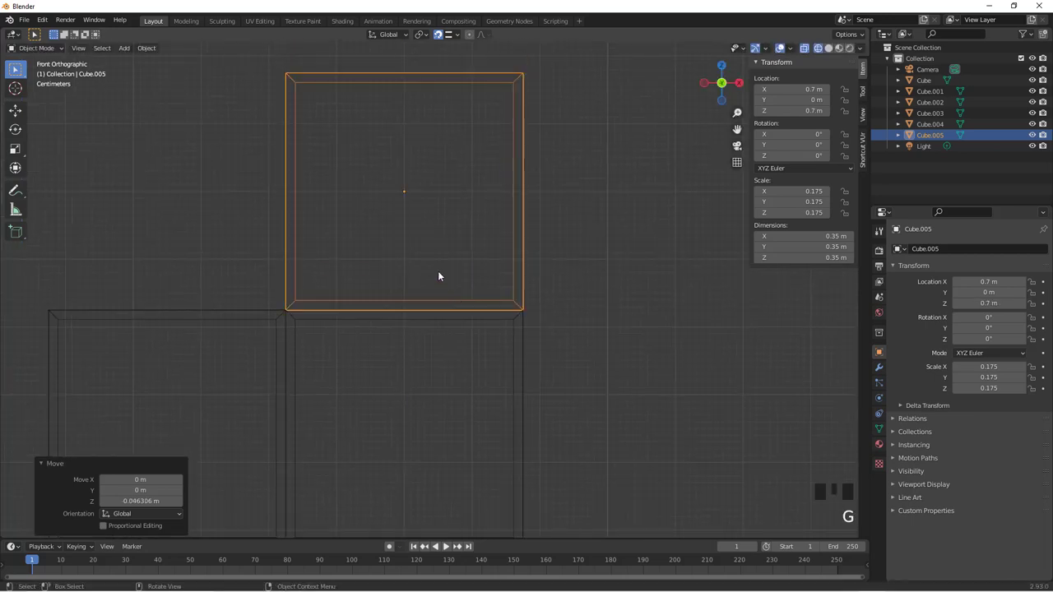
pyautogui.scroll(-3)
pyautogui.moveTo(408, 247); pyautogui.dragTo(446, 260)
# - Orbit around the stacked boxes to check the new box's alignment
pyautogui.scroll(-3)
pyautogui.moveTo(451, 269); pyautogui.dragTo(446, 267)
pyautogui.scroll(3)
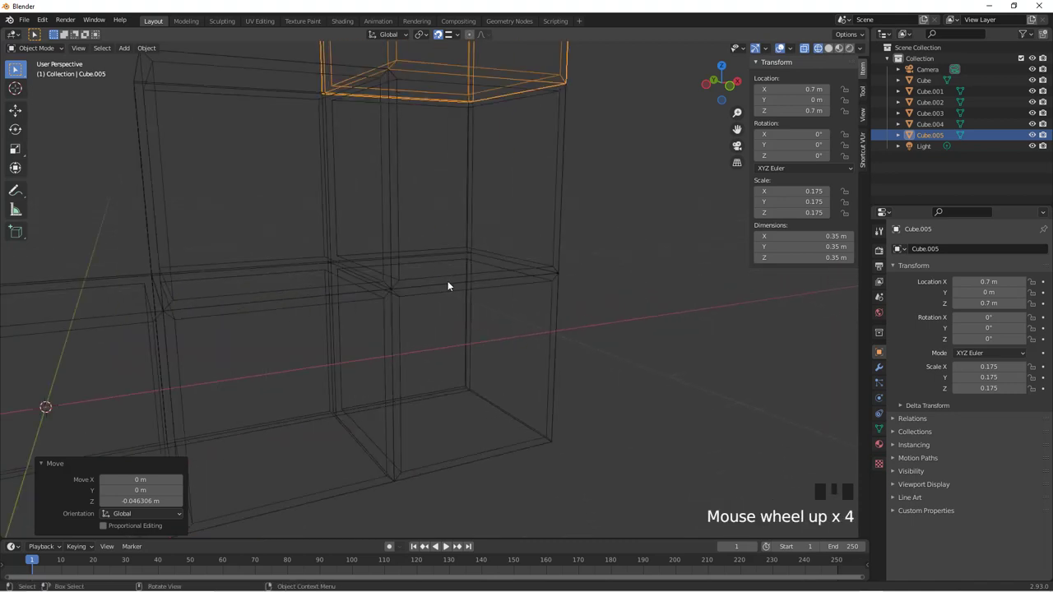
pyautogui.moveTo(455, 285); pyautogui.dragTo(512, 301)
pyautogui.scroll(-3)
pyautogui.moveTo(500, 227); pyautogui.dragTo(881, 447)
# - Rename the top box's material to case and confirm every other box shares it
pyautogui.click(881, 448)
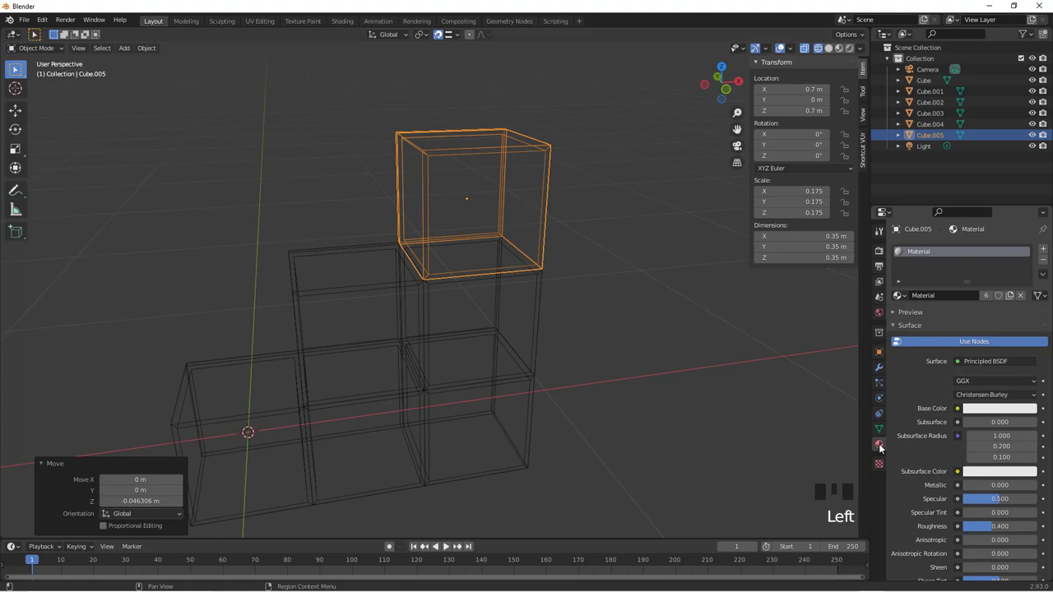
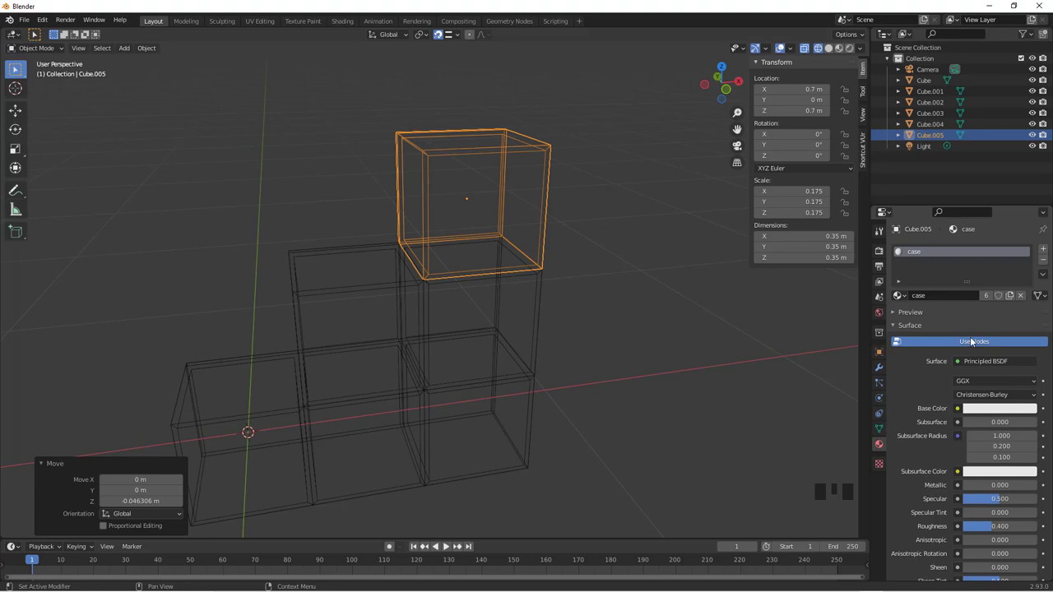
pyautogui.click(538, 295)
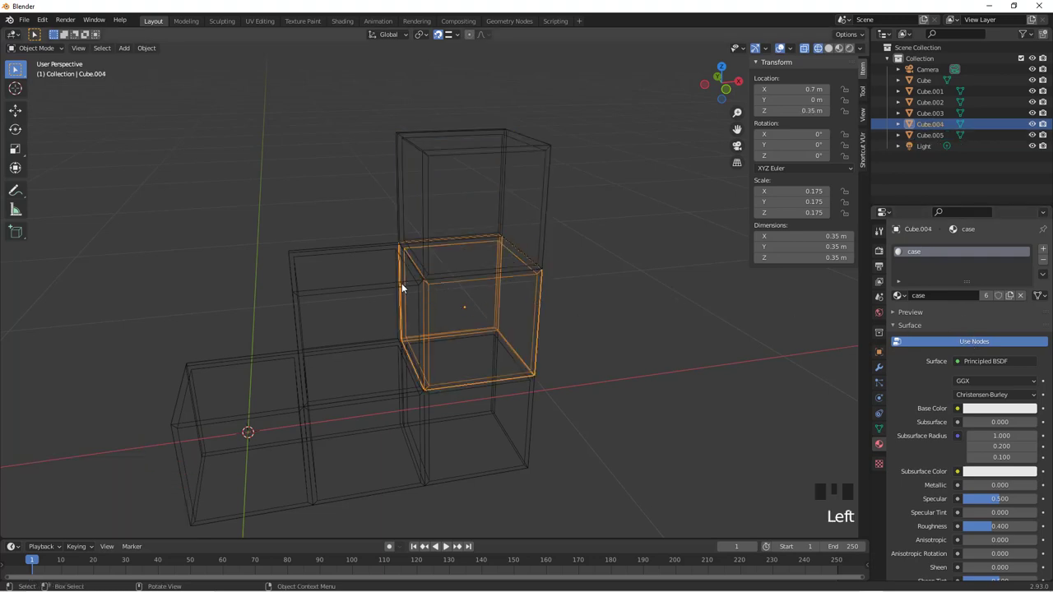
pyautogui.click(408, 288)
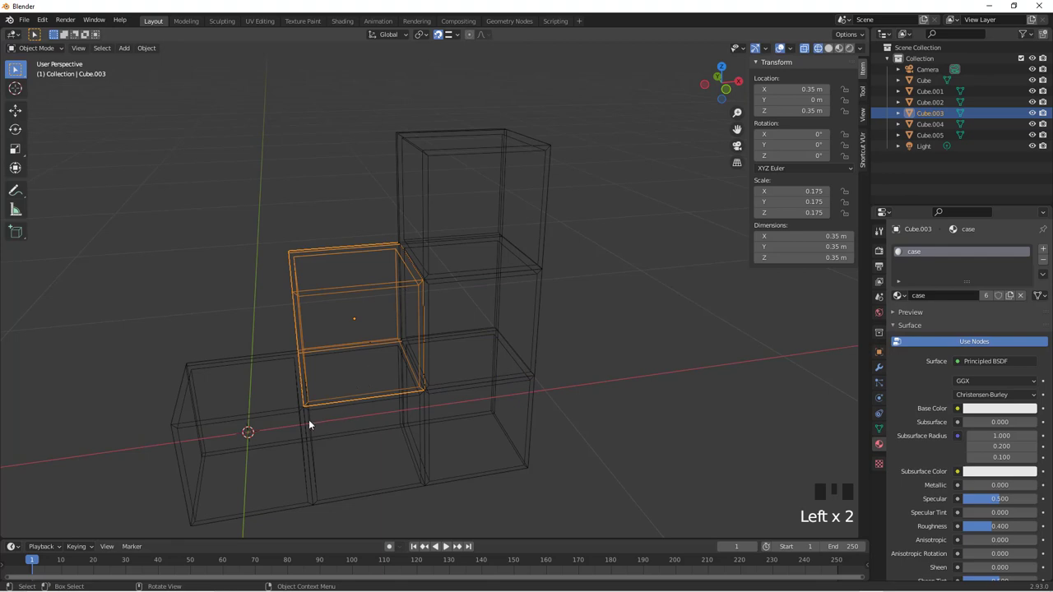
pyautogui.click(309, 423)
pyautogui.click(292, 416)
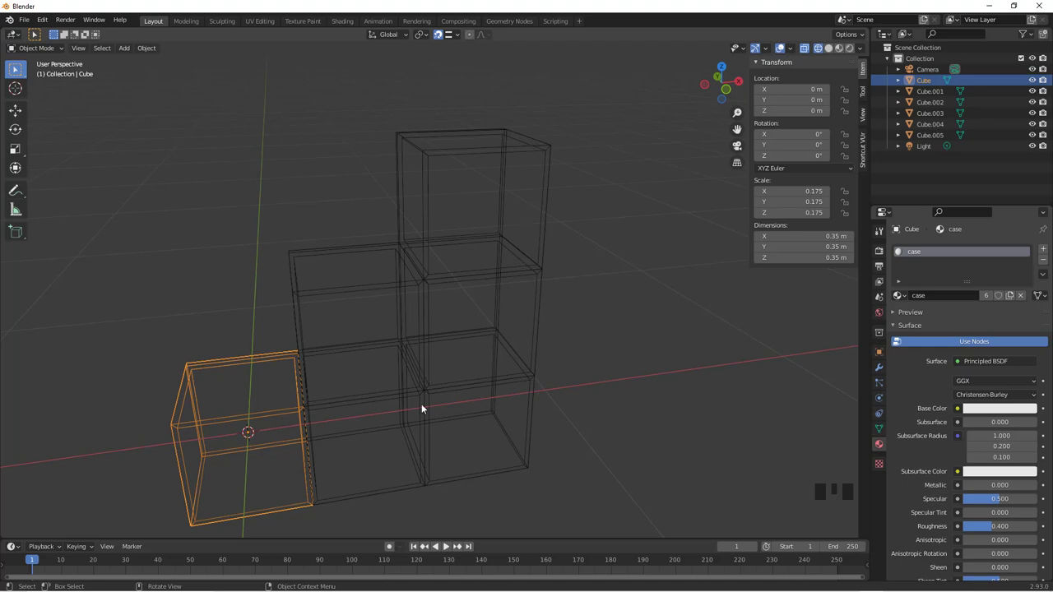
# - Select all six boxes in Front view and lift the shelf about 0.19 m onto the ground
pyautogui.moveTo(398, 423); pyautogui.dragTo(457, 372)
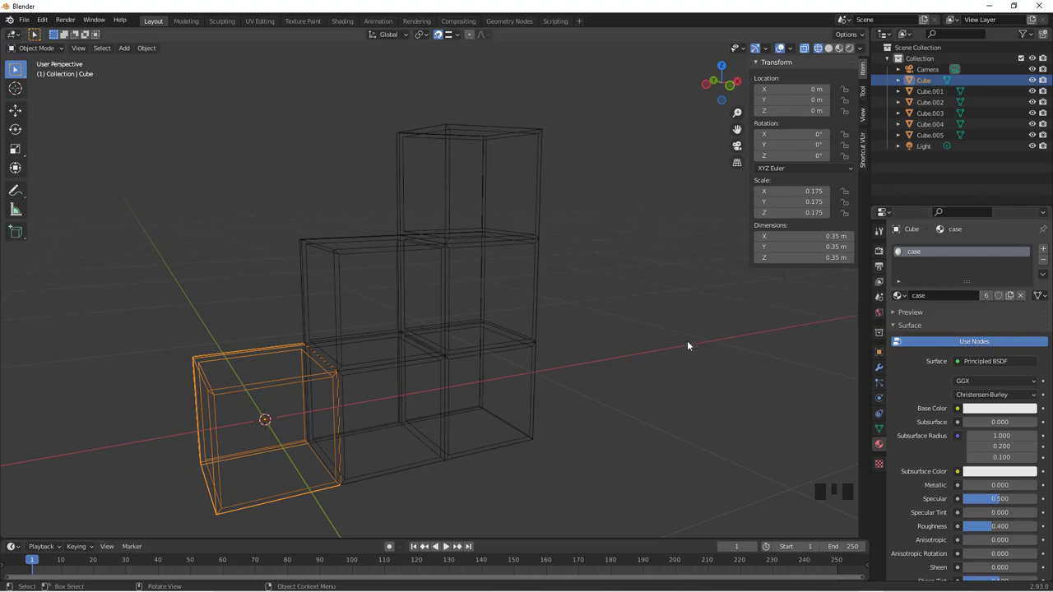
pyautogui.moveTo(635, 344); pyautogui.dragTo(404, 453)
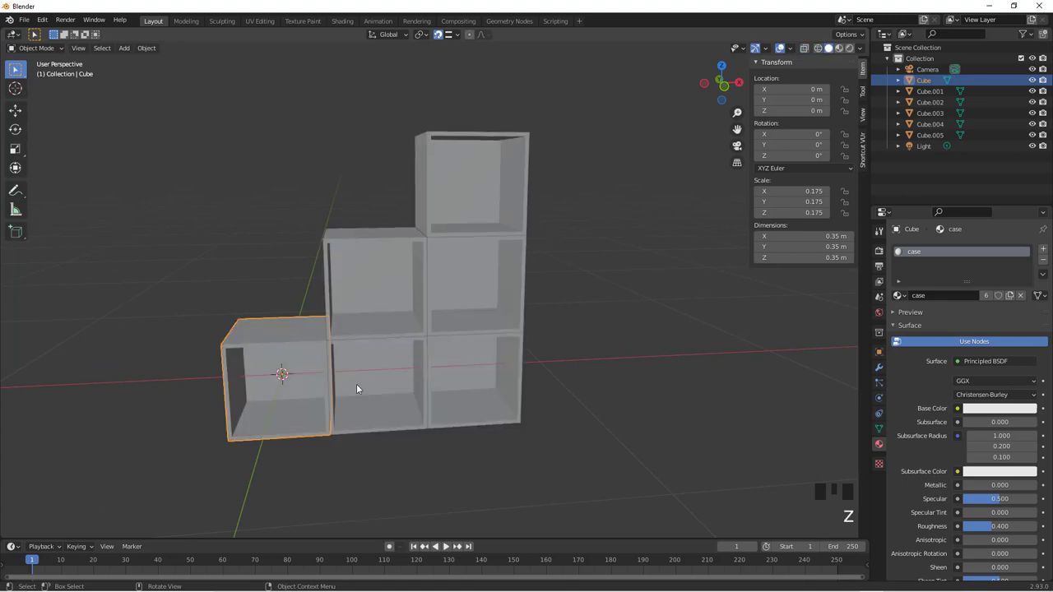
pyautogui.press('KP_1')
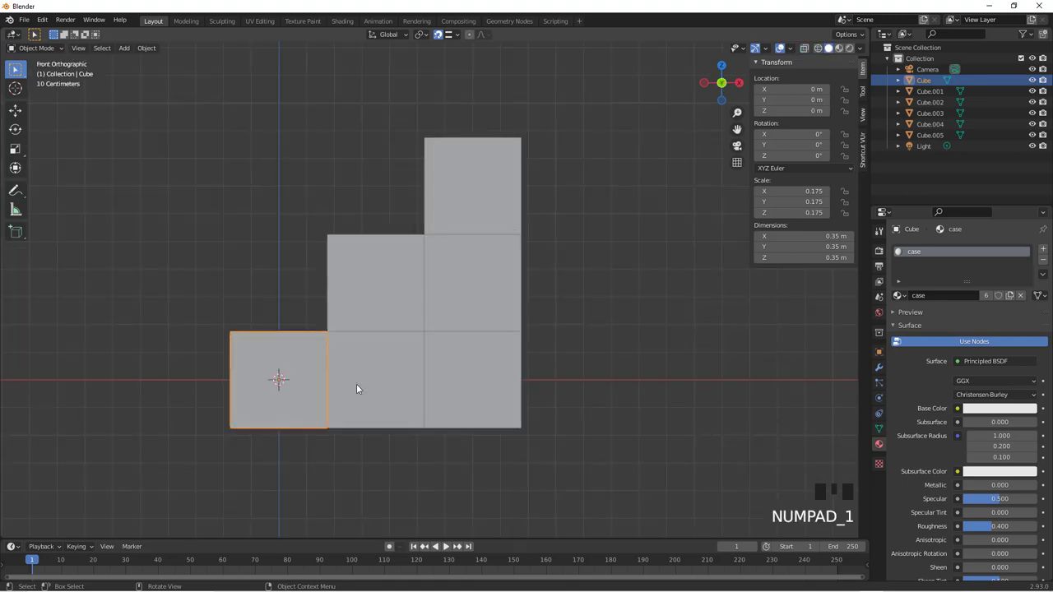
pyautogui.press('b')
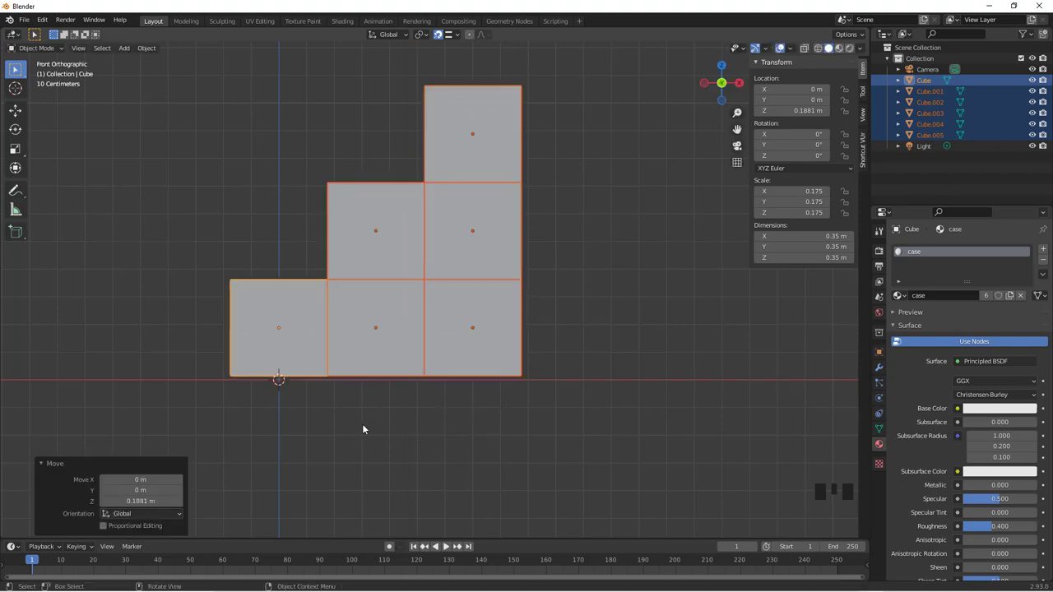
# - Add a Mesh Plane under the shelf as the ground
pyautogui.press('shift+a')
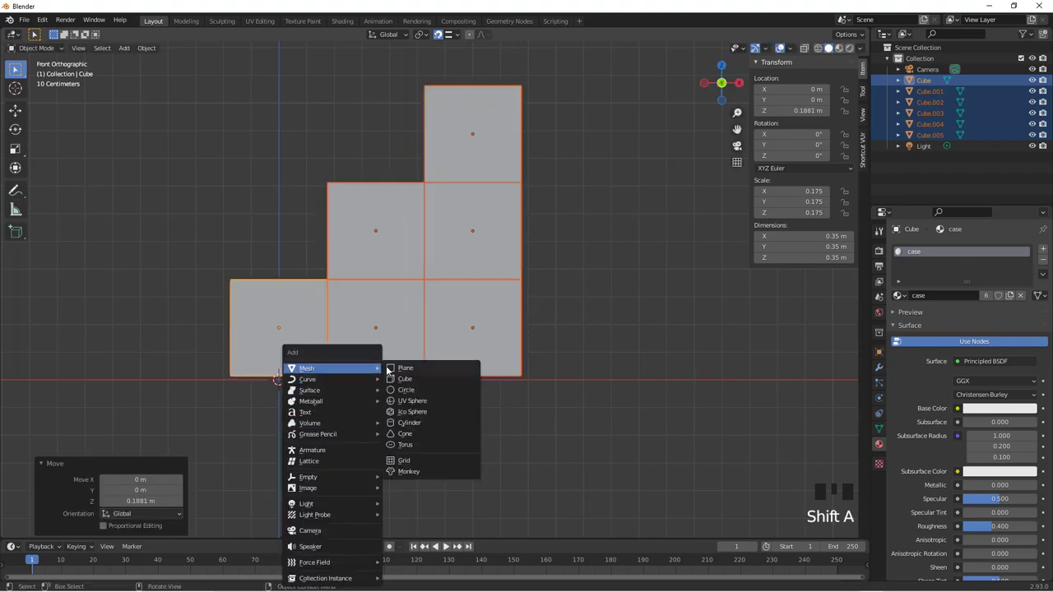
pyautogui.moveTo(431, 326); pyautogui.dragTo(396, 364)
pyautogui.moveTo(427, 384); pyautogui.dragTo(522, 389)
pyautogui.scroll(-3)
# - Orbit the view to look into the lower-left cubby
pyautogui.moveTo(522, 376); pyautogui.dragTo(449, 329)
pyautogui.scroll(3)
pyautogui.moveTo(466, 313); pyautogui.dragTo(447, 327)
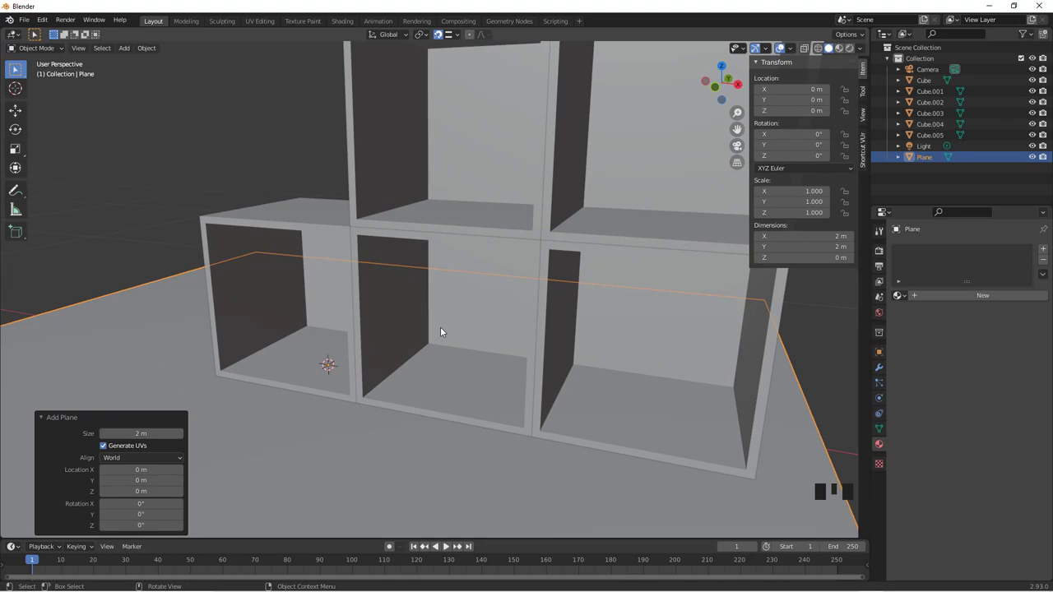
pyautogui.moveTo(421, 349); pyautogui.dragTo(479, 357)
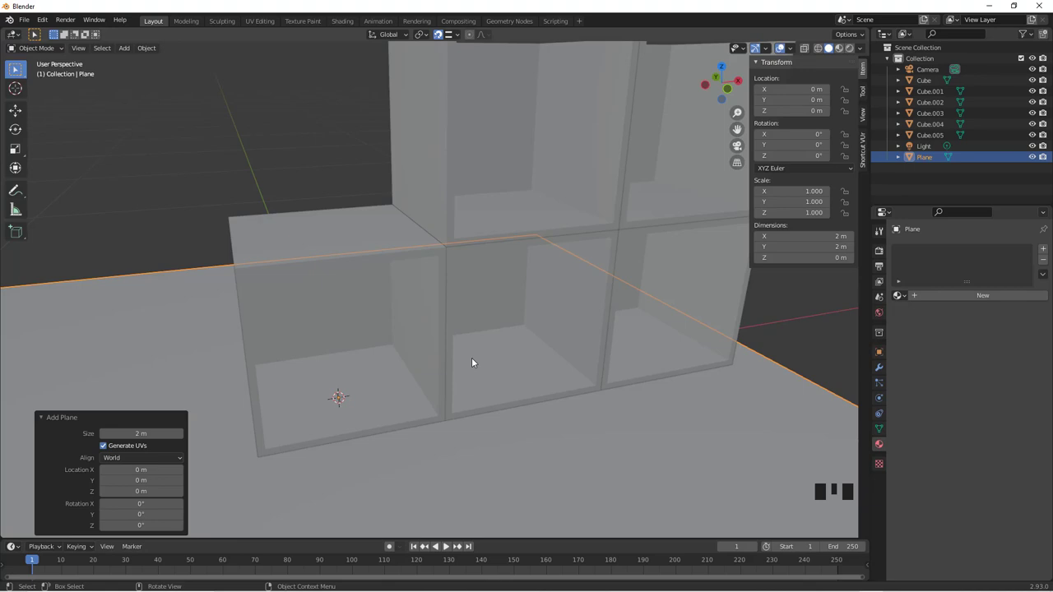
pyautogui.moveTo(408, 374); pyautogui.dragTo(22, 236)
pyautogui.moveTo(22, 235); pyautogui.dragTo(280, 359)
# - Draw a narrow box footprint in the lower-left cubby and raise it into a tall book, Cube.006
pyautogui.click(285, 359)
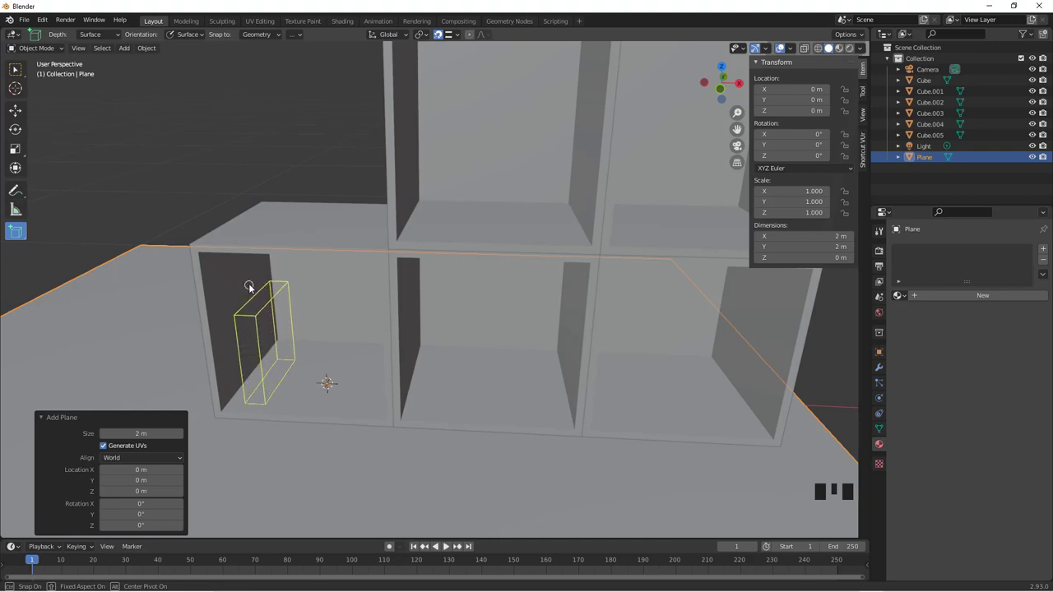
pyautogui.moveTo(312, 314); pyautogui.dragTo(102, 177)
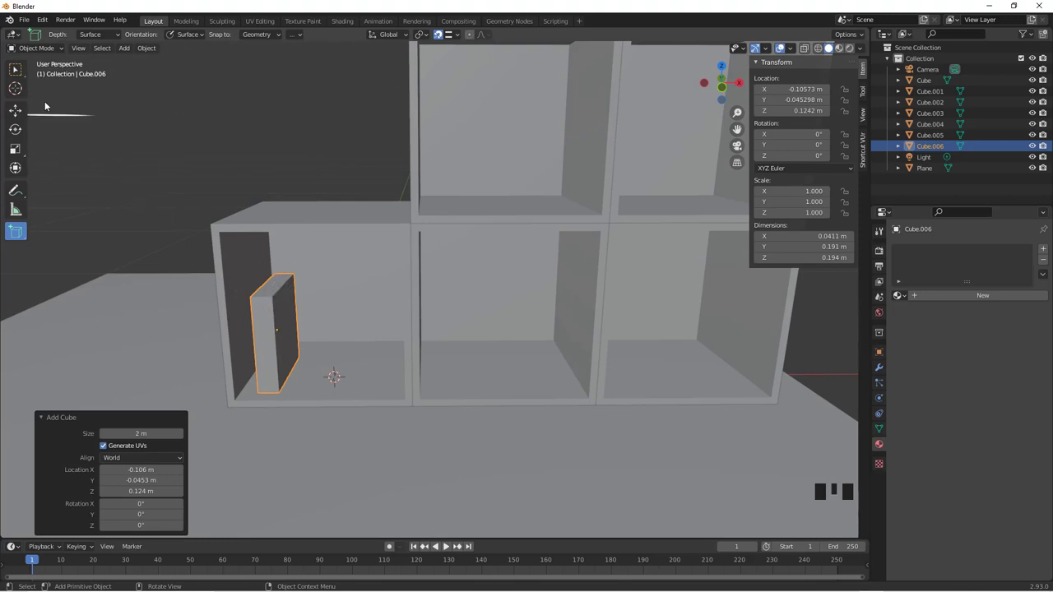
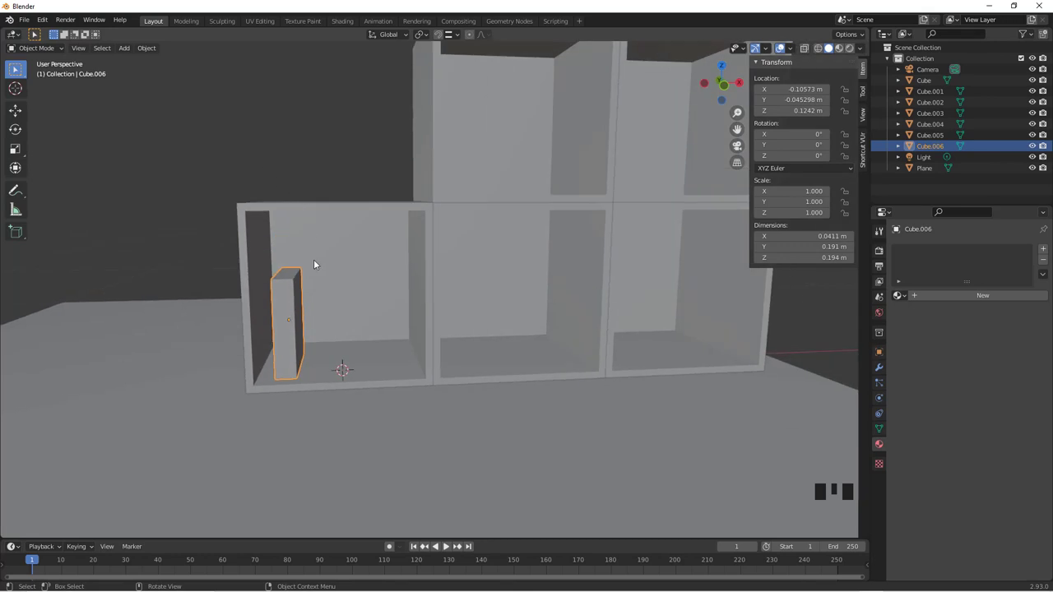
# - Isolate the book block Cube.006 in local view and orbit to its broad side
pyautogui.press('KP_Divide')
pyautogui.moveTo(433, 237); pyautogui.dragTo(431, 241)
pyautogui.scroll(-3)
pyautogui.moveTo(473, 245); pyautogui.dragTo(467, 250)
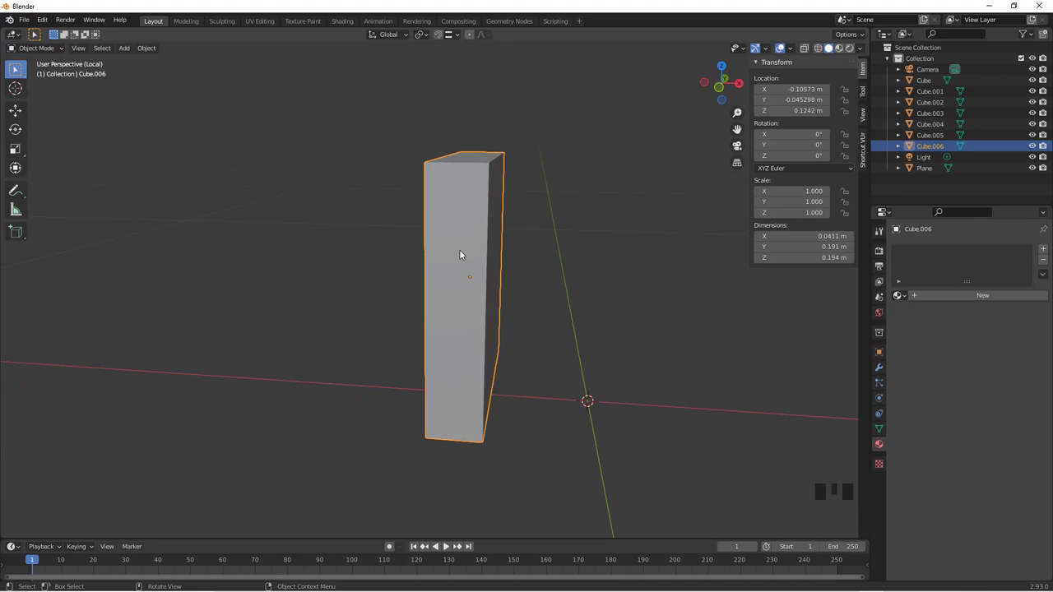
pyautogui.moveTo(546, 286); pyautogui.dragTo(665, 296)
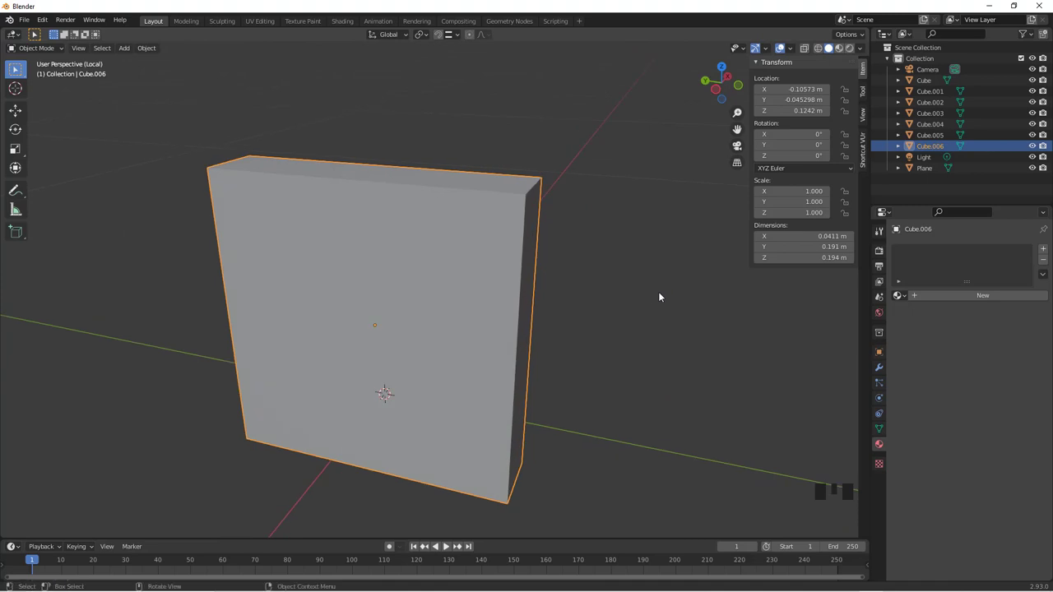
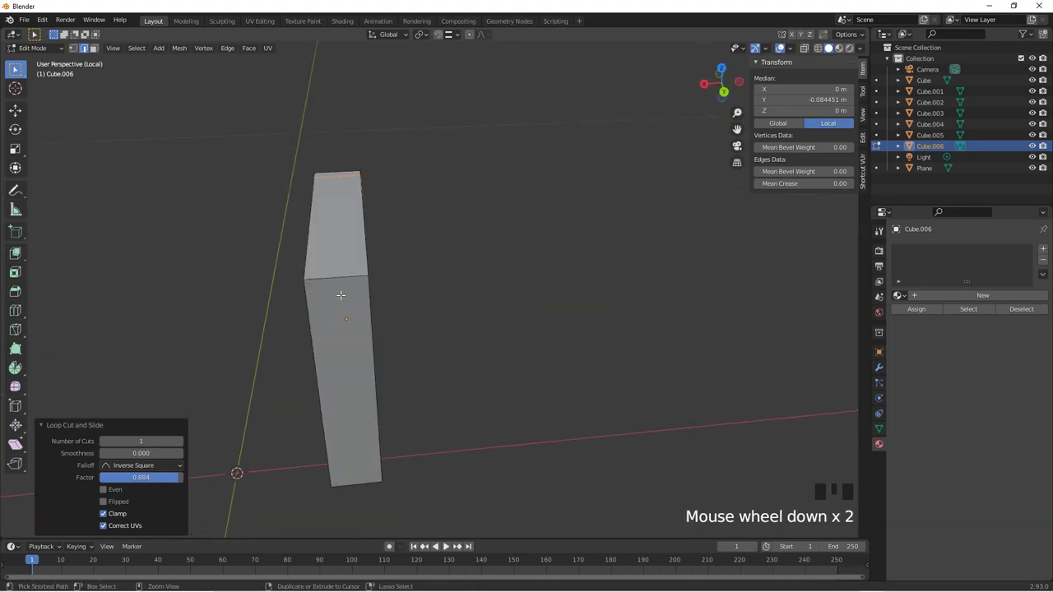
# - Spread the two edge loops apart along X toward the book's edges
pyautogui.press('ctrl+r')
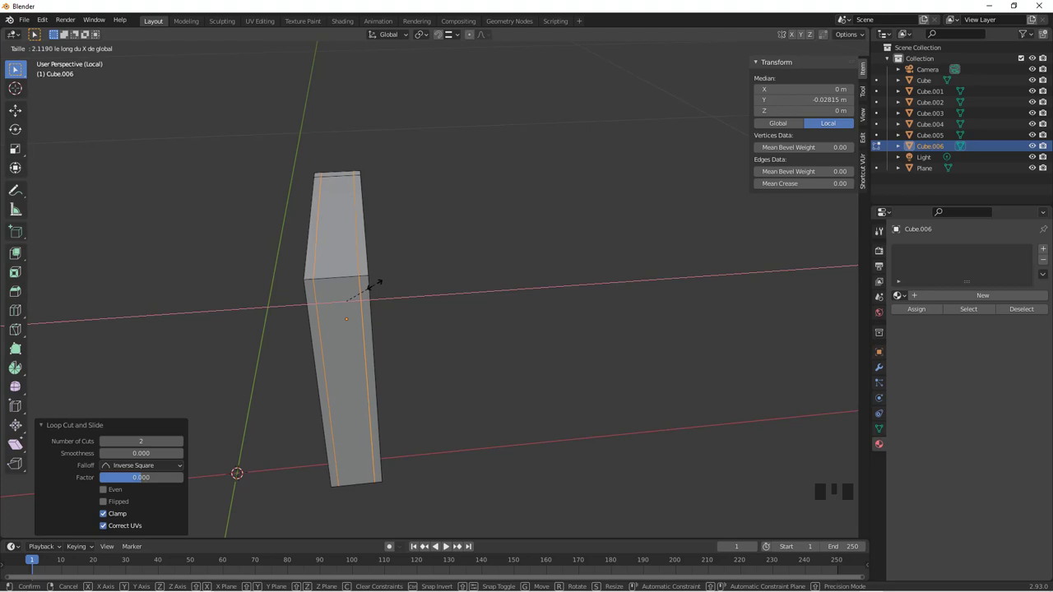
pyautogui.moveTo(387, 296); pyautogui.dragTo(302, 238)
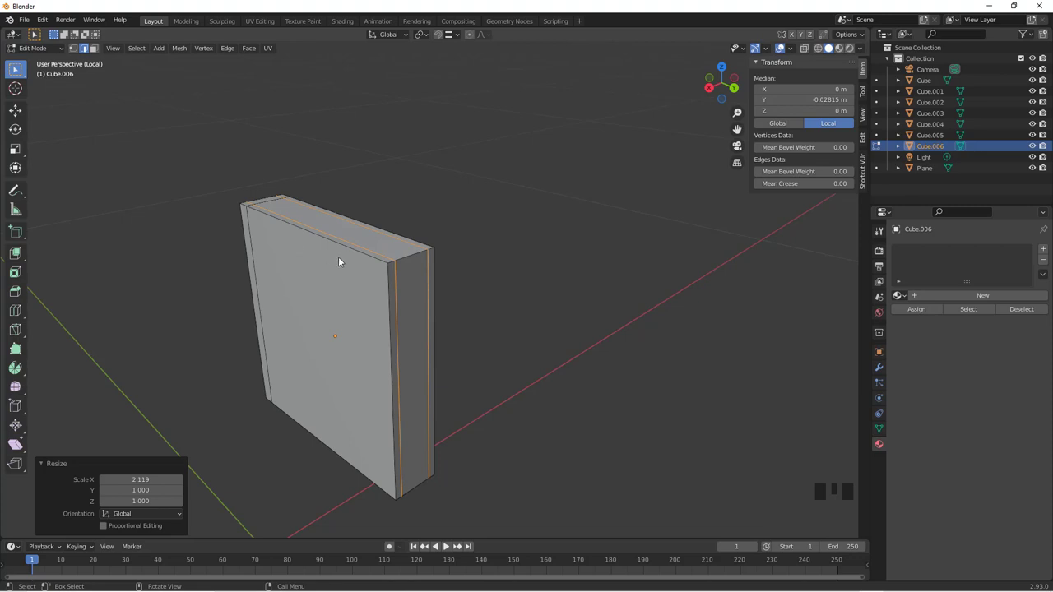
# - Select the book's page-edge faces in face select mode
pyautogui.click(335, 220)
pyautogui.click(422, 301)
pyautogui.moveTo(411, 390); pyautogui.dragTo(417, 271)
pyautogui.scroll(3)
pyautogui.click(374, 384)
pyautogui.moveTo(420, 248); pyautogui.dragTo(444, 349)
# - Extrude the page faces in place and start shrinking them inward with Alt+S
pyautogui.press('e')
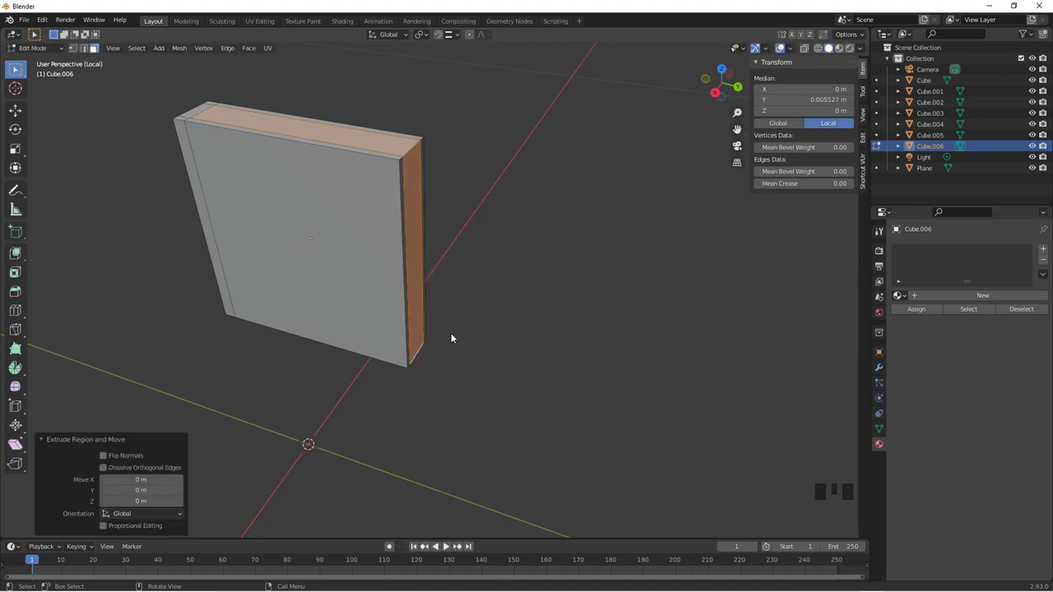
pyautogui.moveTo(461, 338); pyautogui.dragTo(562, 355)
pyautogui.press('alt+s')
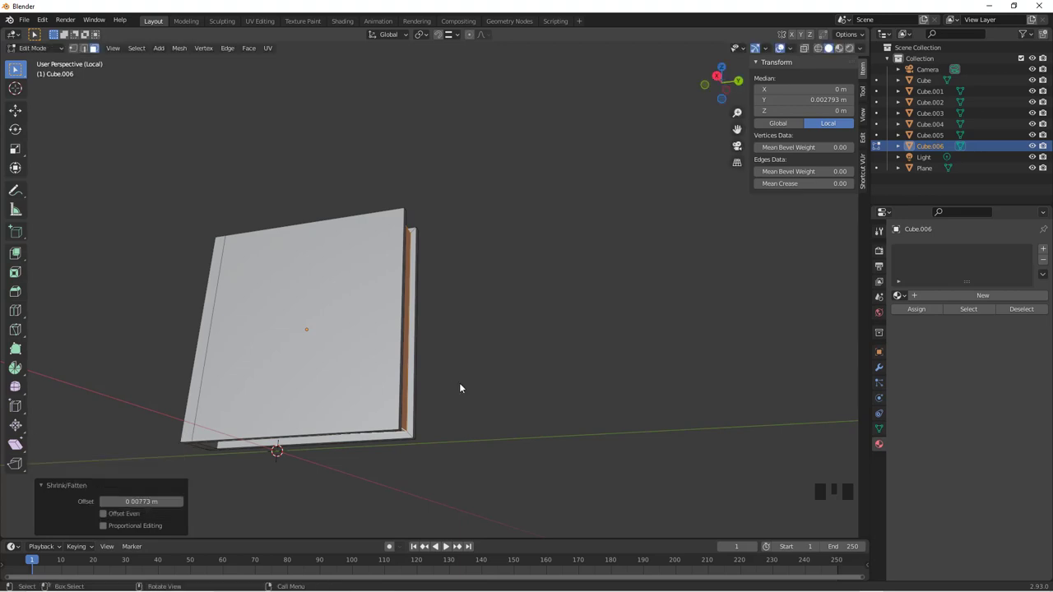
# - Recess the pages about 0.008 m beneath the overhanging covers and inspect from below
pyautogui.moveTo(483, 337); pyautogui.dragTo(409, 331)
pyautogui.scroll(3)
pyautogui.moveTo(420, 326); pyautogui.dragTo(110, 518)
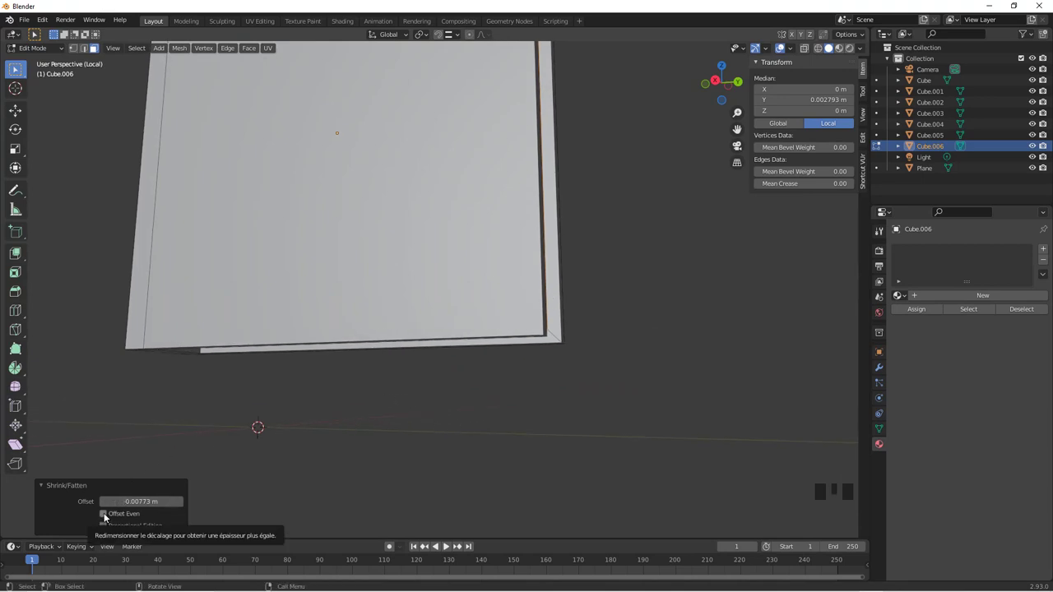
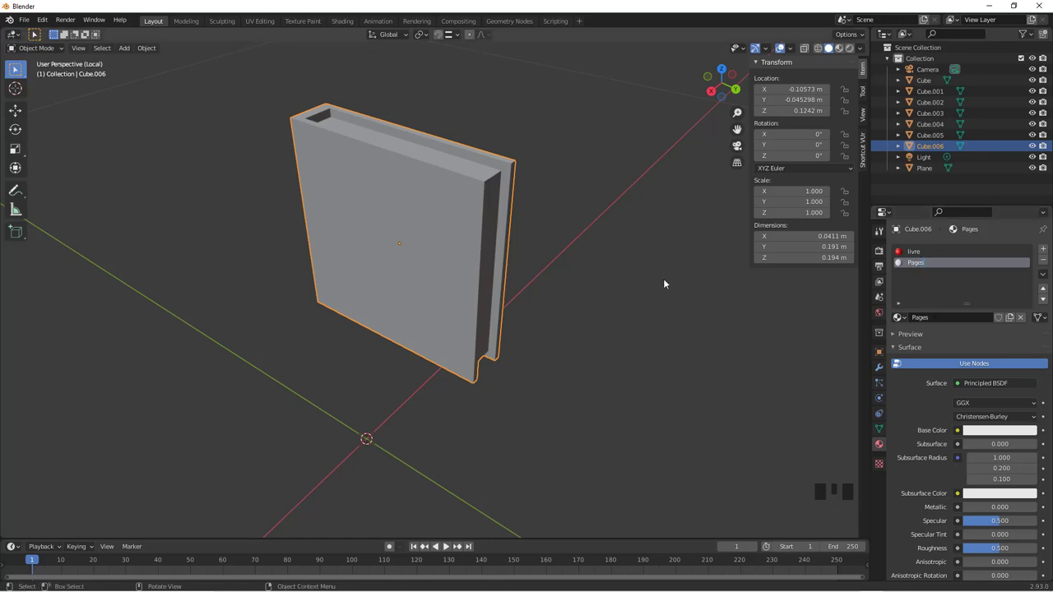
# - Review the red book with pale pages and move a spine face with G
pyautogui.moveTo(584, 265); pyautogui.dragTo(587, 272)
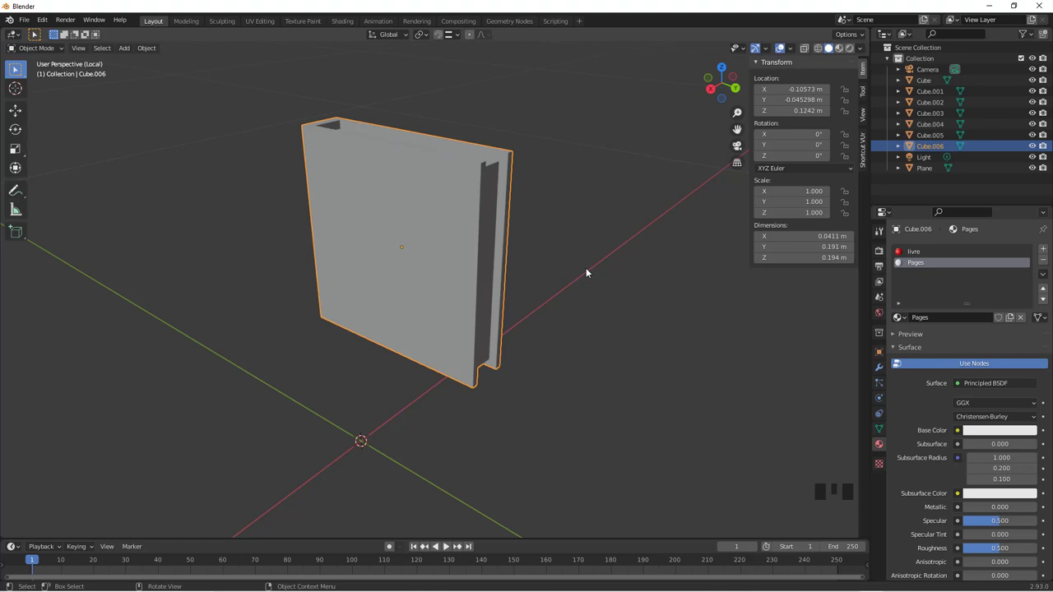
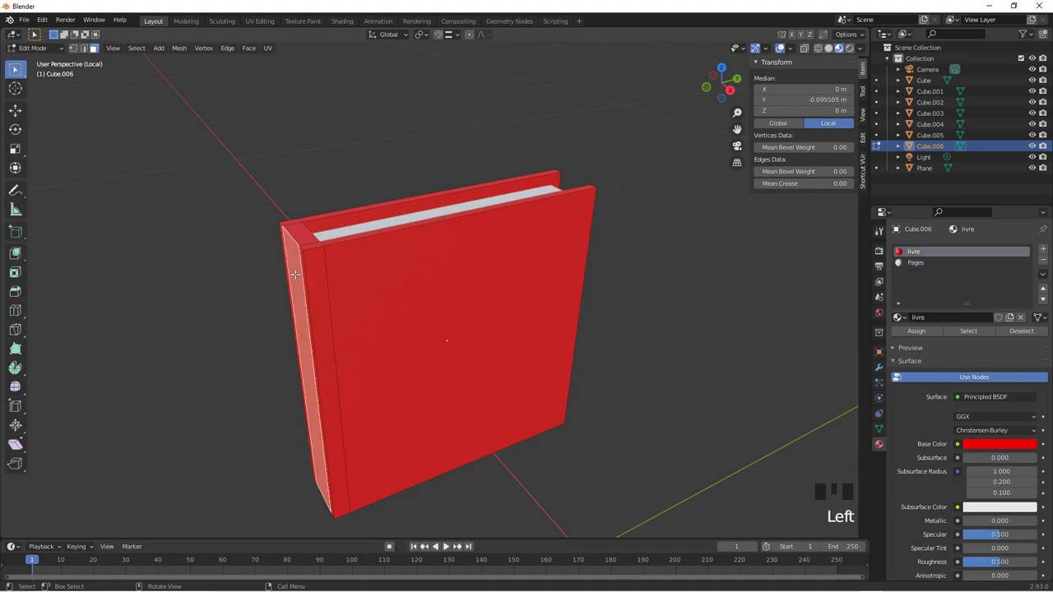
pyautogui.press('g')
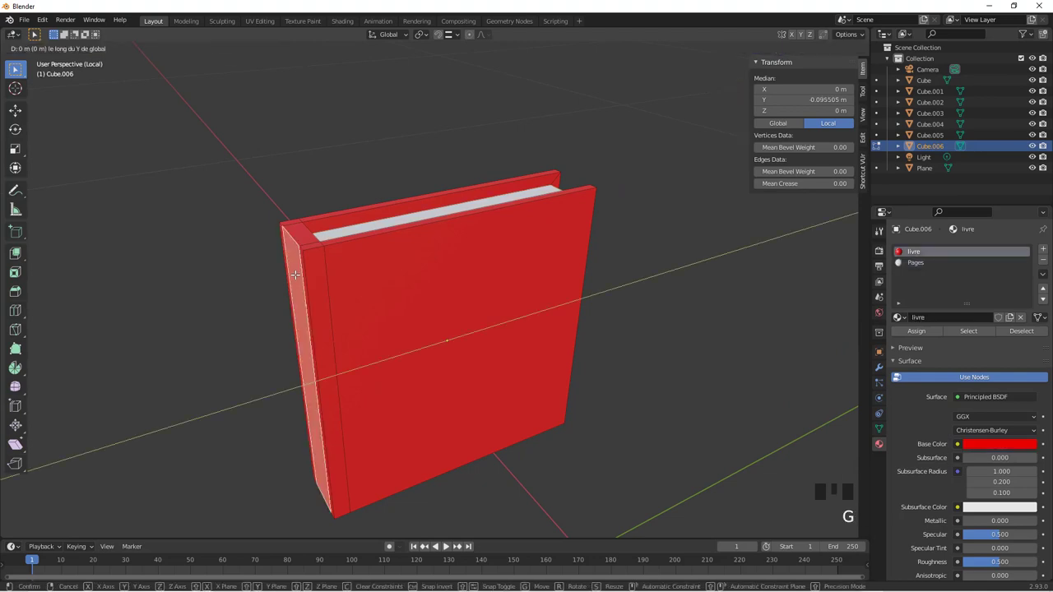
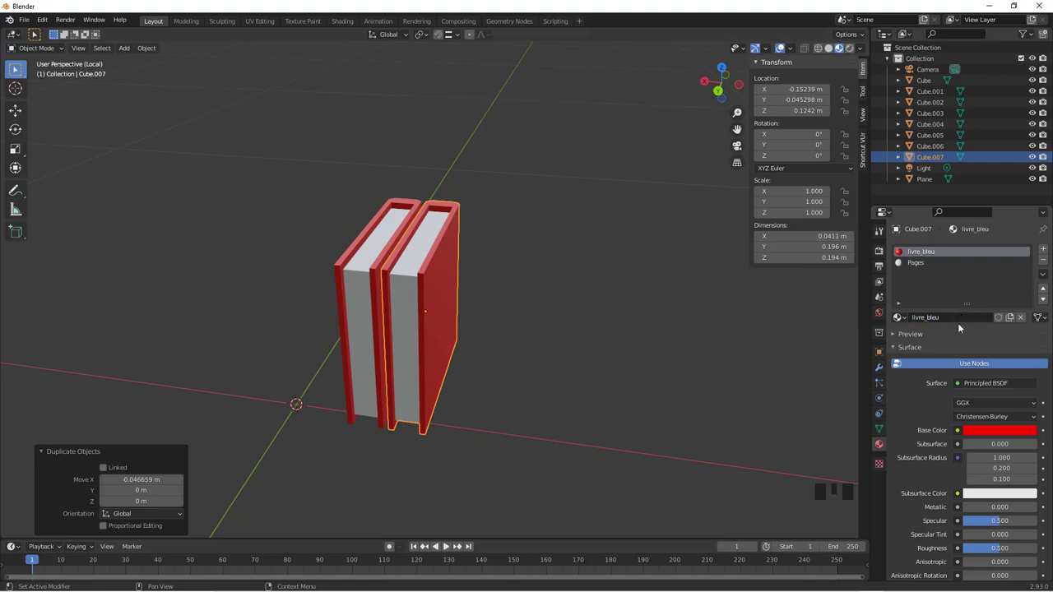
# - Set the copy's livre_bleu base colour to blue and return to the full shelf scene
pyautogui.click(1007, 432)
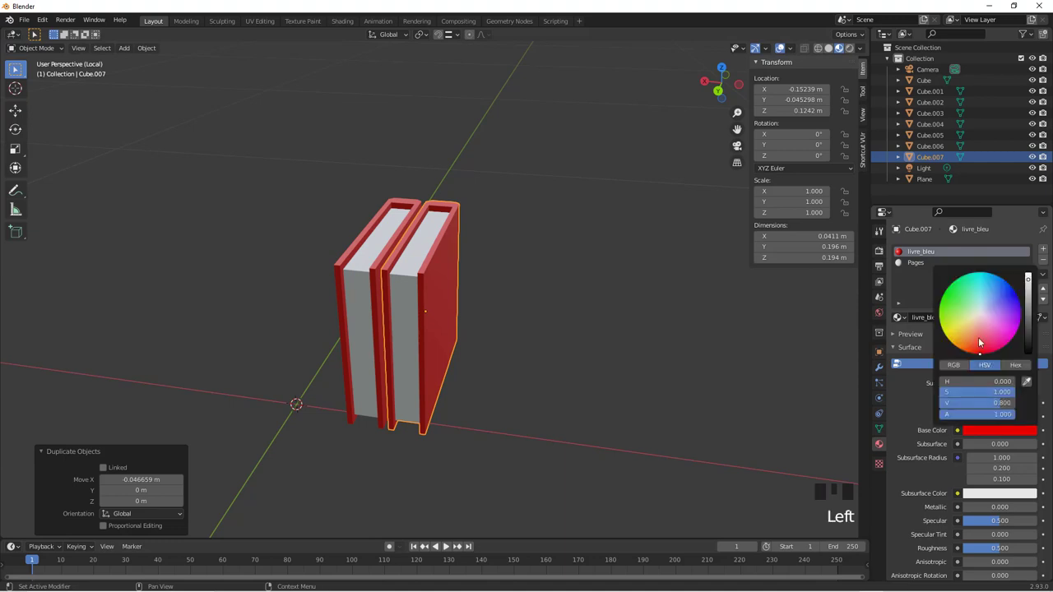
pyautogui.moveTo(496, 395); pyautogui.dragTo(495, 387)
pyautogui.press('KP_Divide')
pyautogui.scroll(-3)
pyautogui.moveTo(407, 310); pyautogui.dragTo(411, 294)
pyautogui.scroll(3)
pyautogui.moveTo(416, 277); pyautogui.dragTo(339, 207)
# - Select both books, view them from the front in X-ray, lift and start tilting them about 13°
pyautogui.click(339, 207)
pyautogui.click(384, 166)
pyautogui.moveTo(389, 177); pyautogui.dragTo(406, 252)
pyautogui.press('z')
pyautogui.click(359, 195)
pyautogui.press('z')
pyautogui.press('KP_1')
pyautogui.press('z')
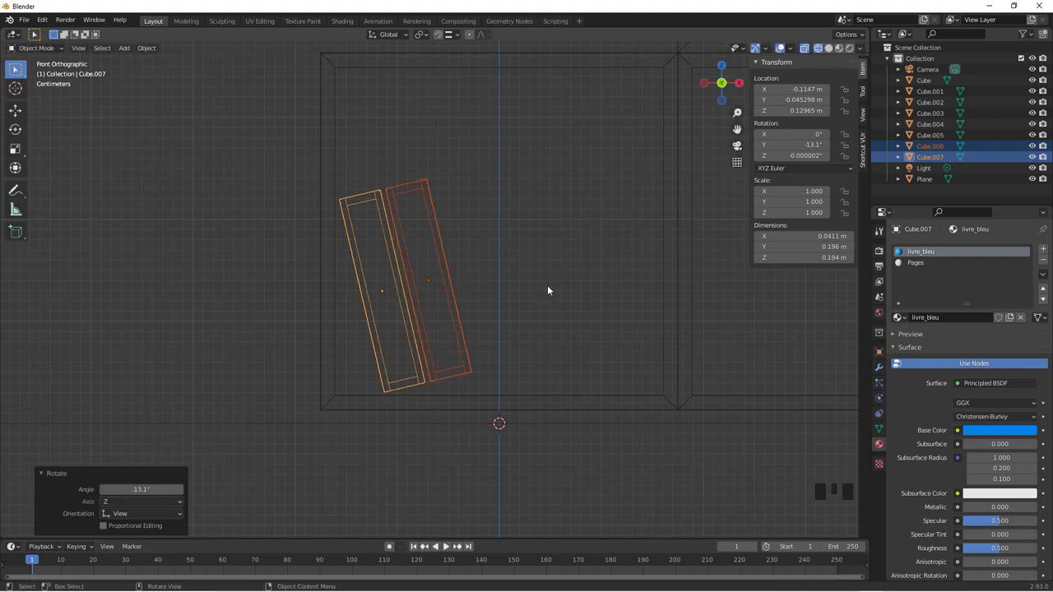
# - Confirm the tilt and lower the blue book Cube.007 onto the cubby floor
pyautogui.click(423, 385)
pyautogui.scroll(3)
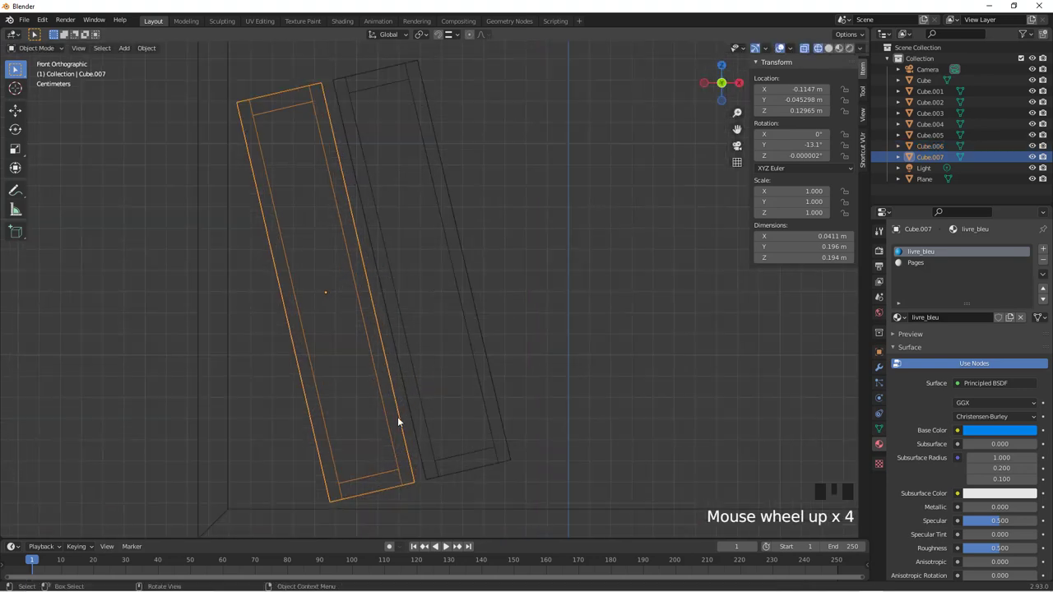
pyautogui.moveTo(418, 399); pyautogui.dragTo(374, 358)
pyautogui.scroll(3)
pyautogui.press('g')
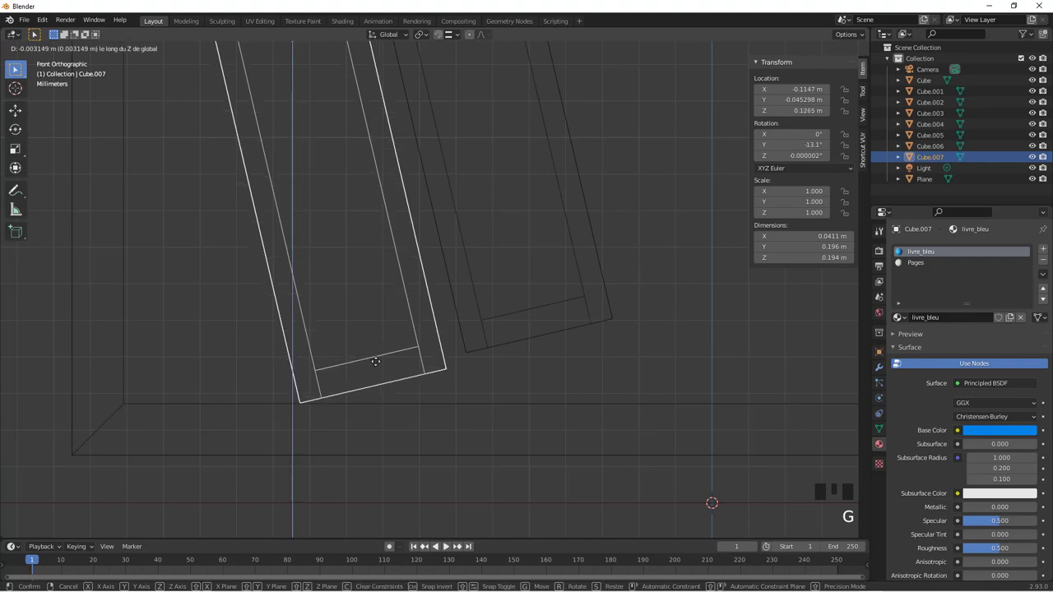
# - Lower the red book Cube.006 down beside the blue one
pyautogui.click(508, 350)
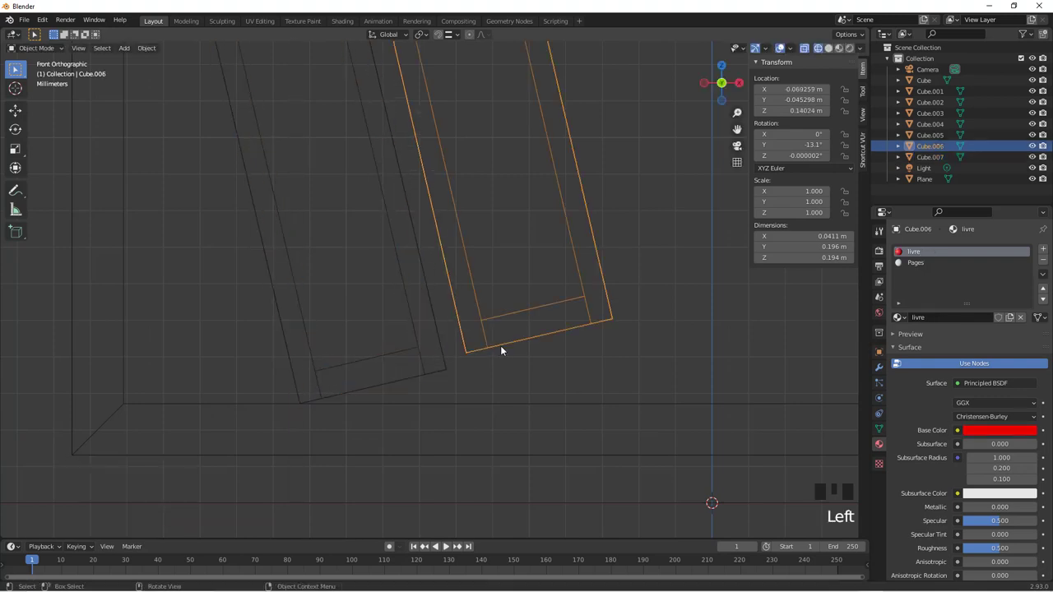
pyautogui.press('g')
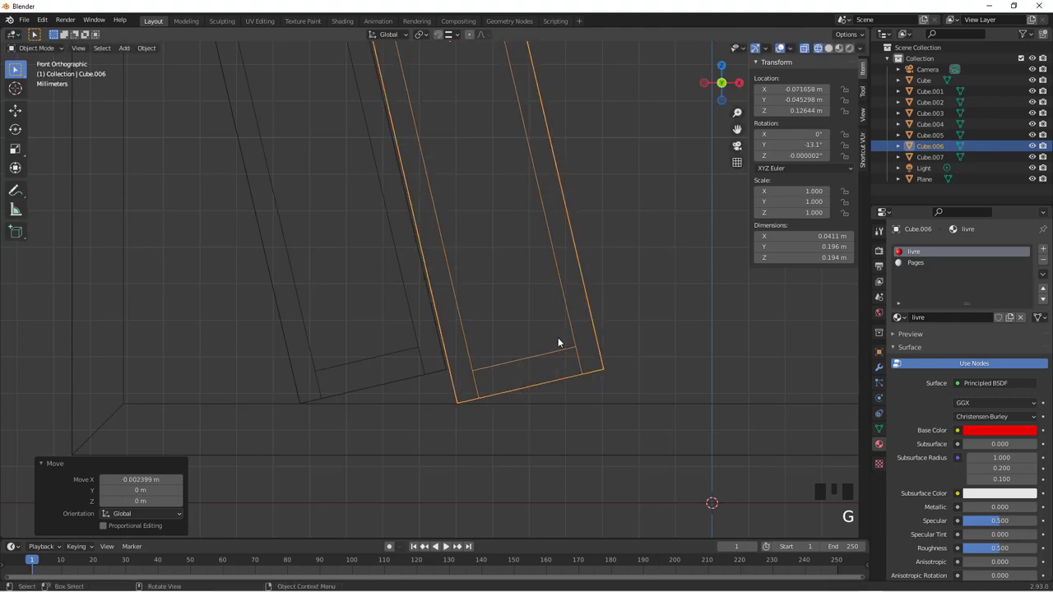
pyautogui.scroll(-3)
pyautogui.moveTo(510, 356); pyautogui.dragTo(432, 384)
# - Duplicate the red book along X to make a row of five leaning books (Cube.009, Cube.010)
pyautogui.press('shift+d')
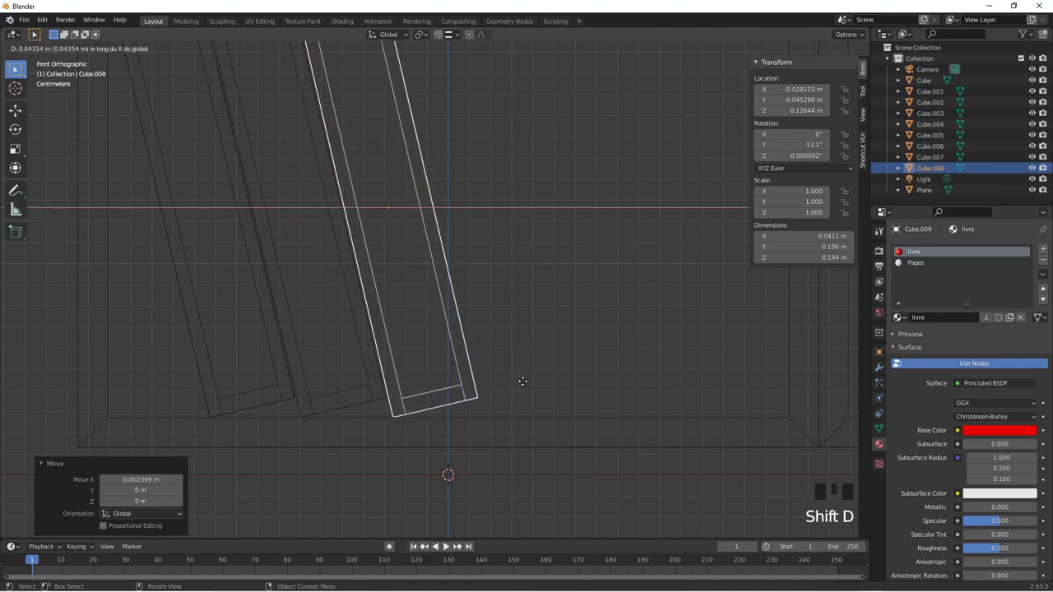
pyautogui.press('shift+r')
pyautogui.press('shift+r')
pyautogui.scroll(-3)
pyautogui.moveTo(517, 268); pyautogui.dragTo(456, 279)
pyautogui.press('z')
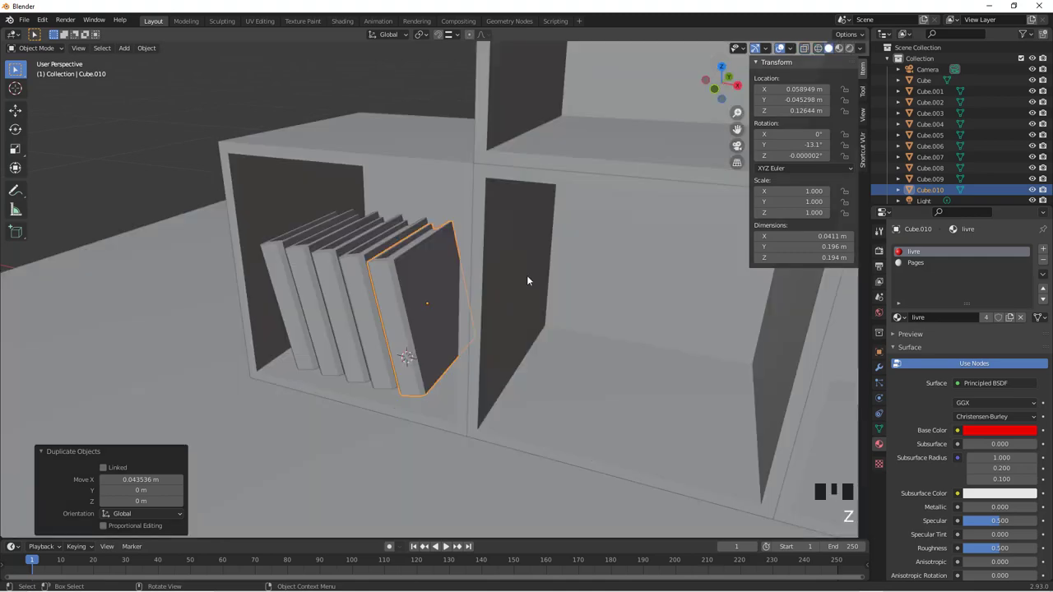
# - Switch to material preview, face the shelf in wireframe and place the 3D cursor on a lower cubby floor
pyautogui.click(839, 51)
pyautogui.moveTo(378, 352); pyautogui.dragTo(399, 353)
pyautogui.scroll(-3)
pyautogui.moveTo(464, 353); pyautogui.dragTo(481, 355)
pyautogui.scroll(3)
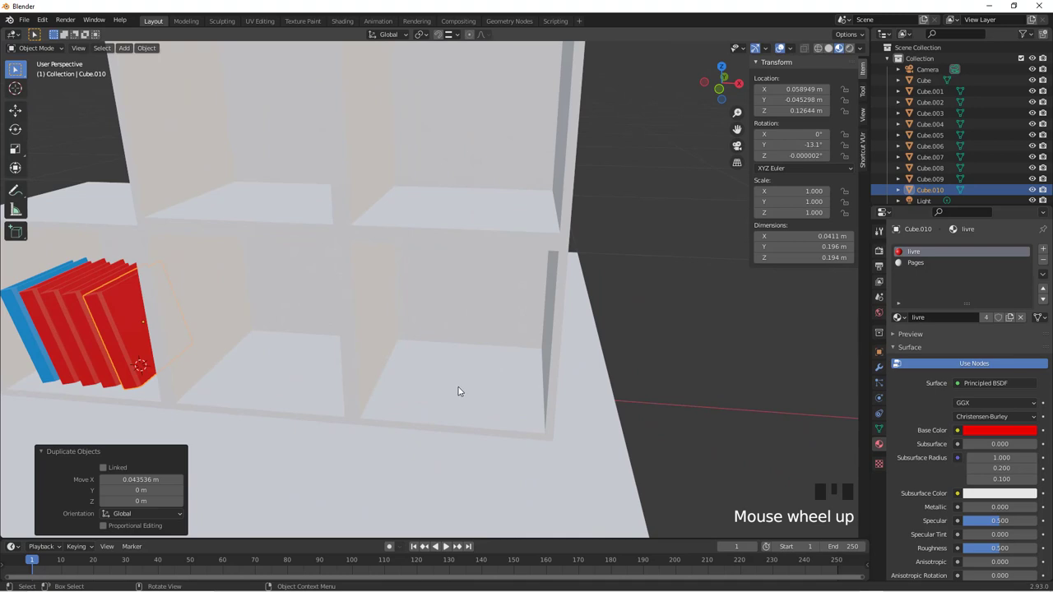
pyautogui.press('KP_1')
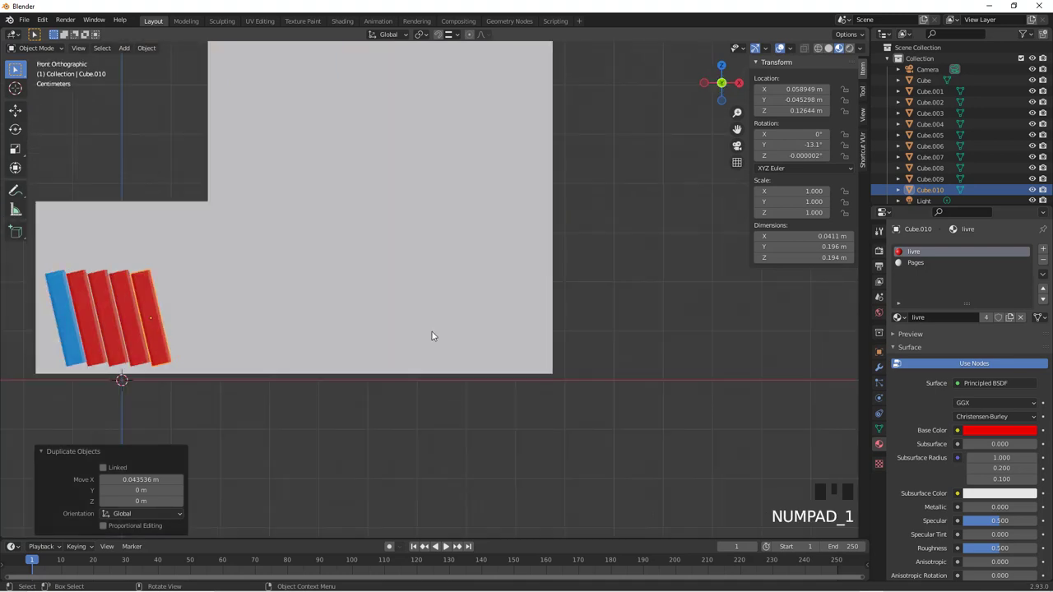
pyautogui.press('z')
pyautogui.moveTo(415, 273); pyautogui.dragTo(18, 89)
pyautogui.moveTo(18, 89); pyautogui.dragTo(429, 406)
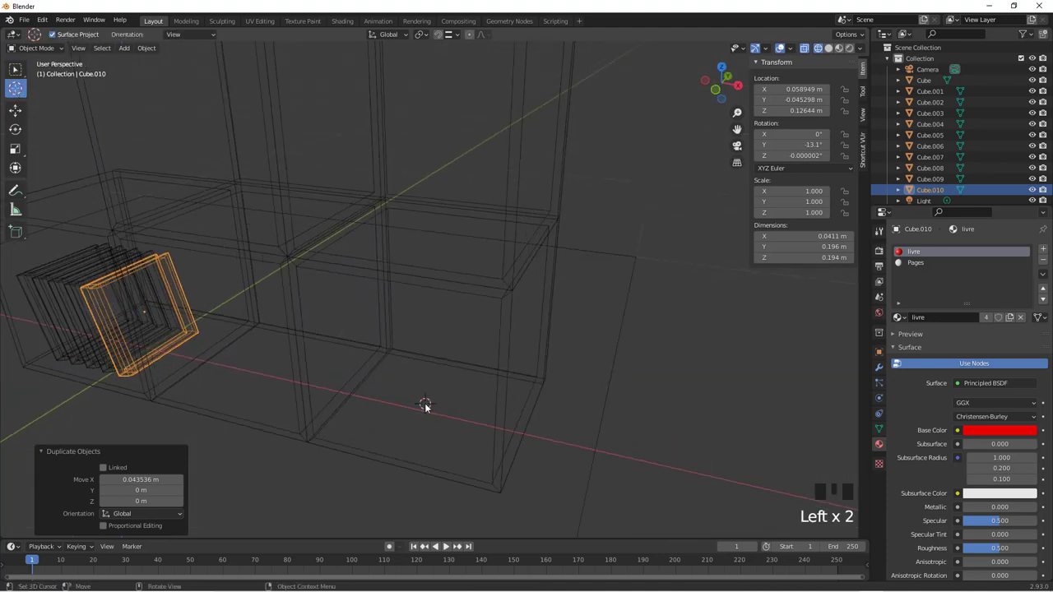
# - Add a Suzanne monkey head and shrink it to about 0.1 scale
pyautogui.press('shift+a')
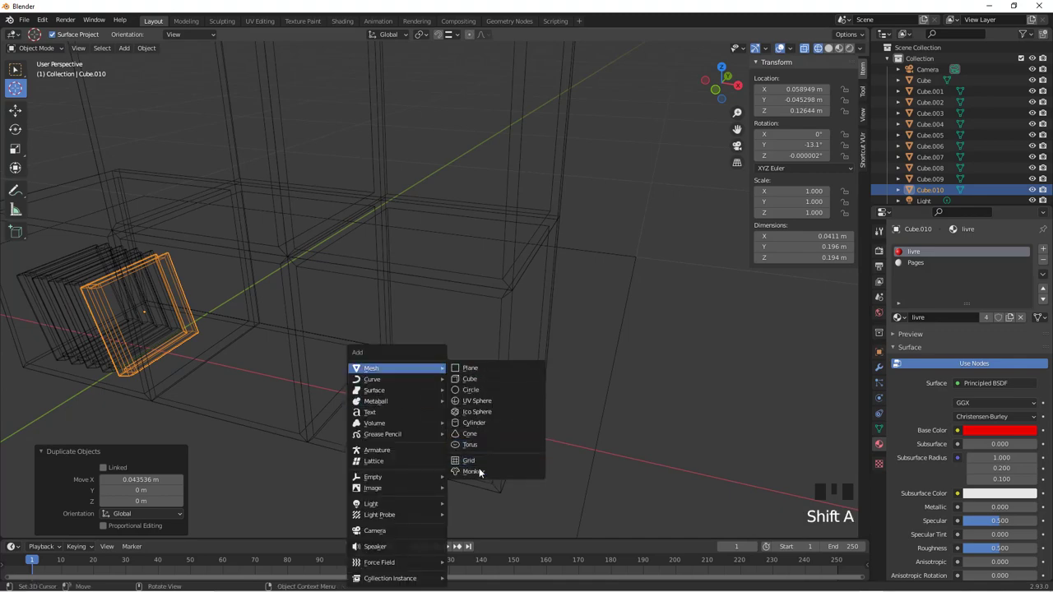
pyautogui.scroll(-3)
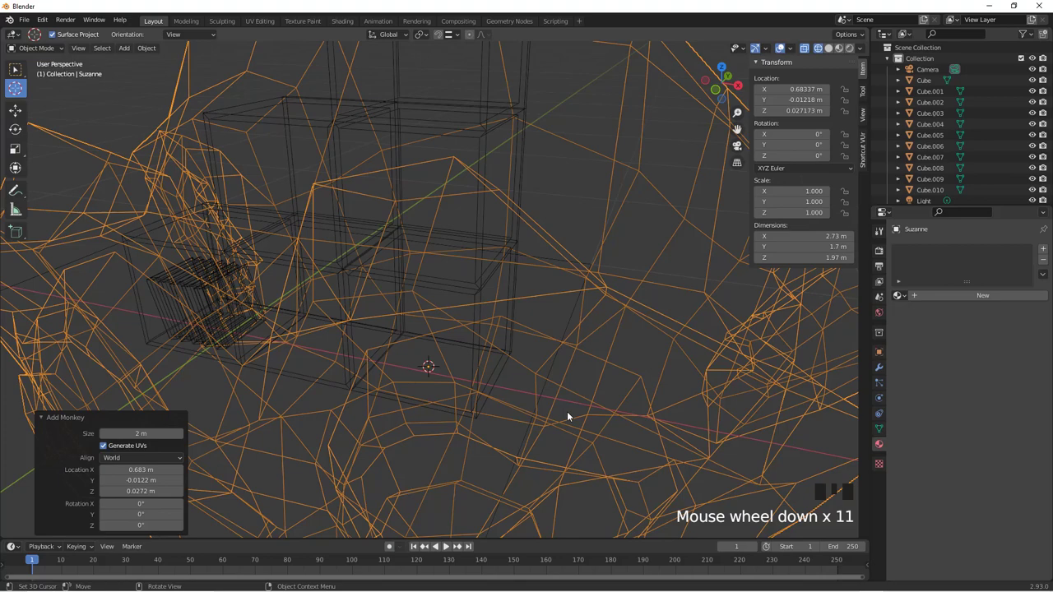
pyautogui.press('s')
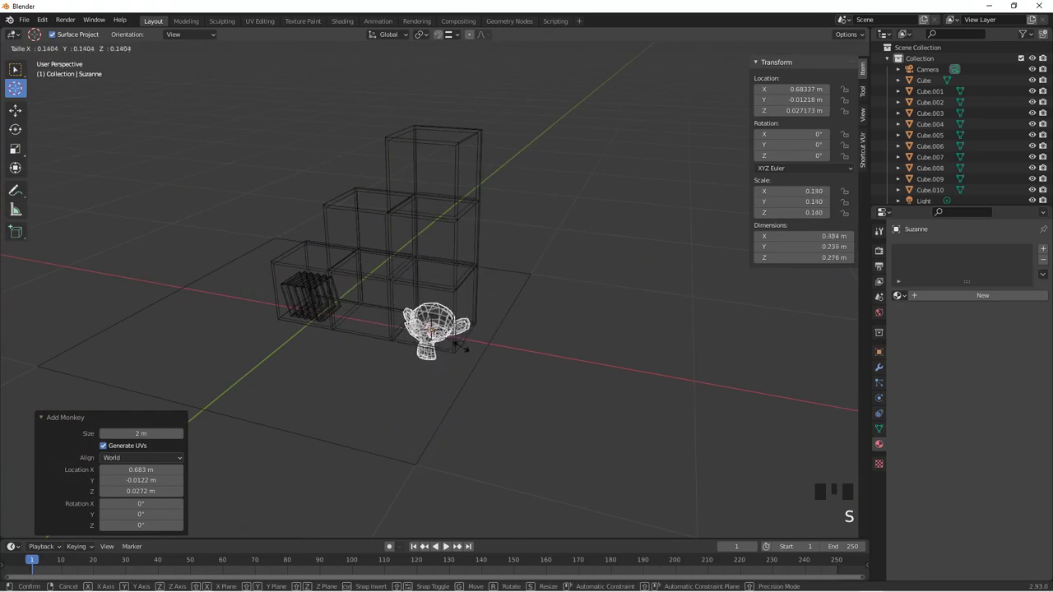
pyautogui.press('KP_1')
# - Raise the monkey head to sit on the lower middle cubby floor
pyautogui.scroll(3)
pyautogui.moveTo(432, 371); pyautogui.dragTo(340, 373)
pyautogui.scroll(3)
pyautogui.moveTo(428, 281); pyautogui.dragTo(714, 461)
pyautogui.press('s')
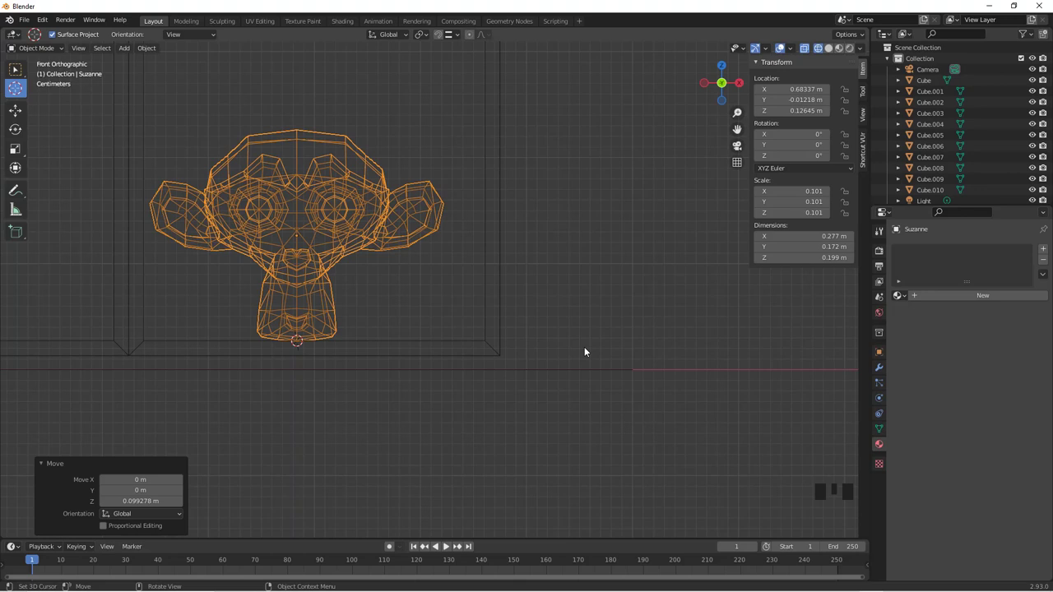
# - From the side view, scale Suzanne to 0.075 and tip it back 35° around X
pyautogui.press('KP_3')
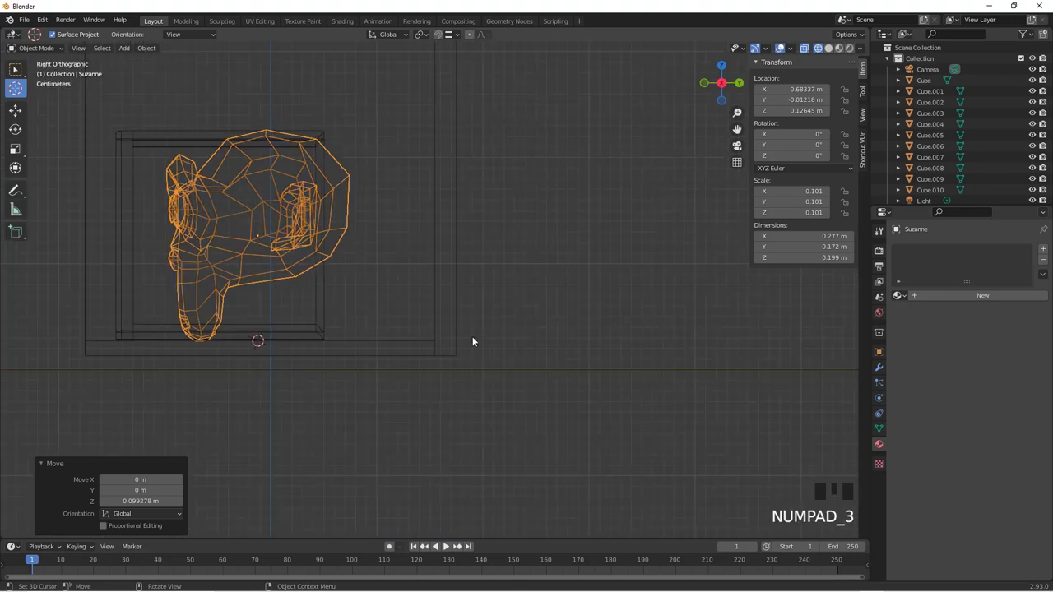
pyautogui.press('r')
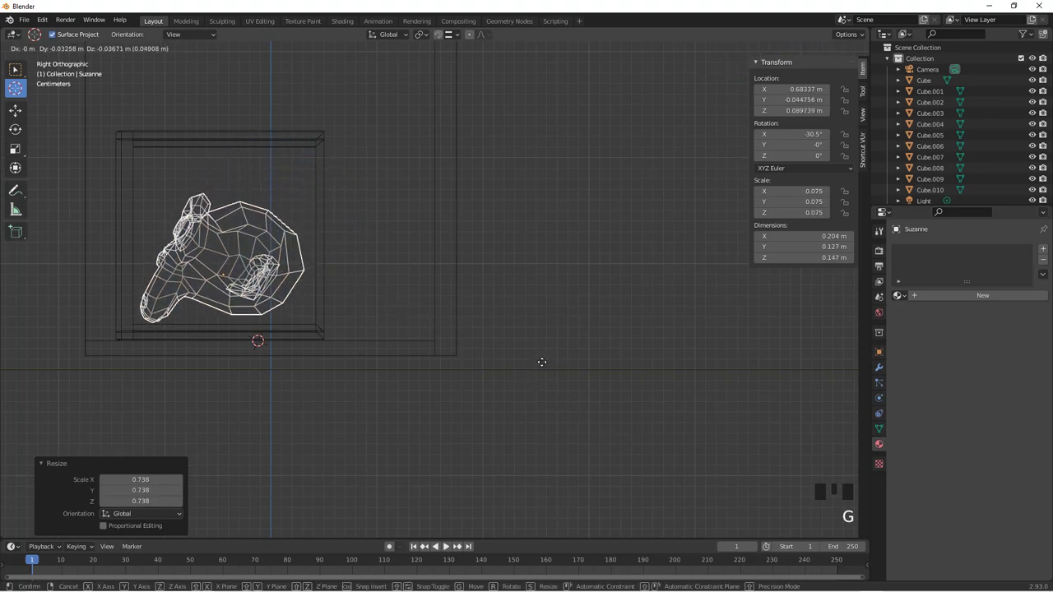
pyautogui.press('r')
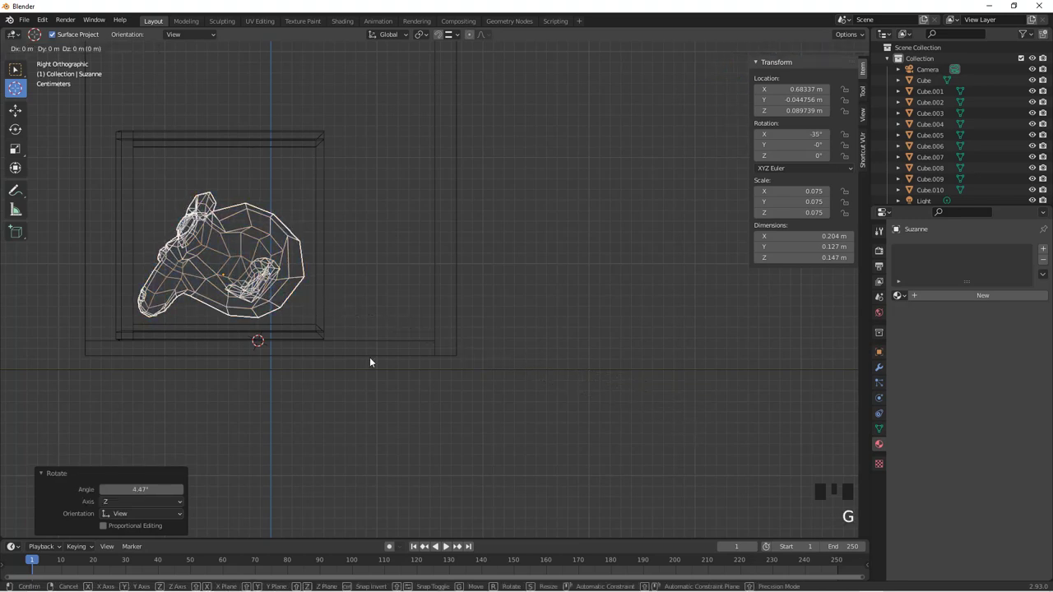
# - Turn Suzanne about 17° around Z and show the shelf in Solid shading
pyautogui.moveTo(284, 339); pyautogui.dragTo(430, 351)
pyautogui.scroll(-3)
pyautogui.moveTo(400, 304); pyautogui.dragTo(417, 313)
pyautogui.press('r')
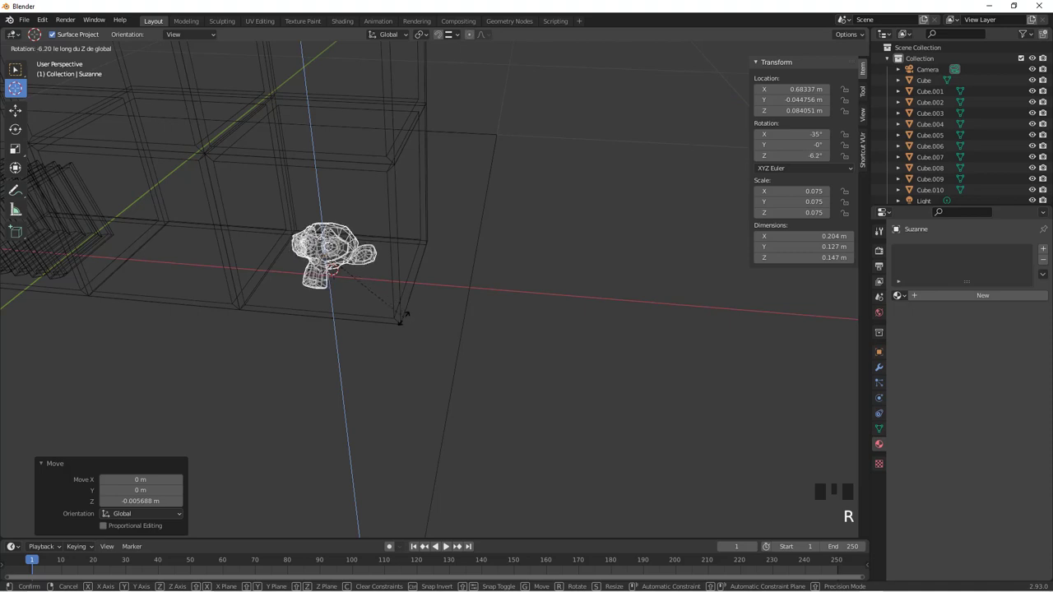
pyautogui.moveTo(530, 306); pyautogui.dragTo(532, 407)
pyautogui.press('z')
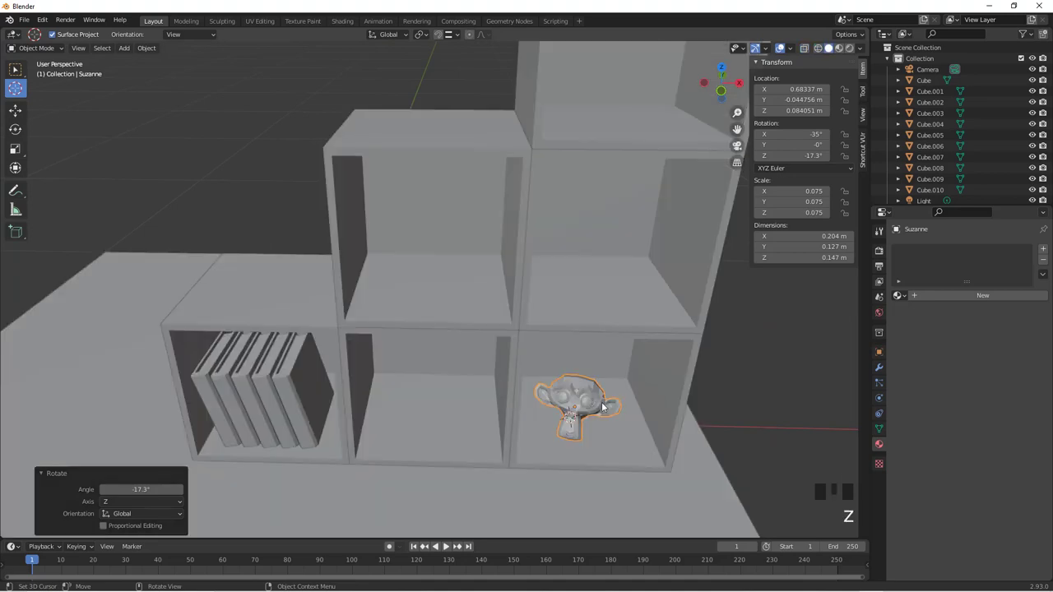
# - Draw a new cube Cube.011 about 0.148 m on the middle lower cubby floor with the Add Cube tool
pyautogui.press('ctrl+z')
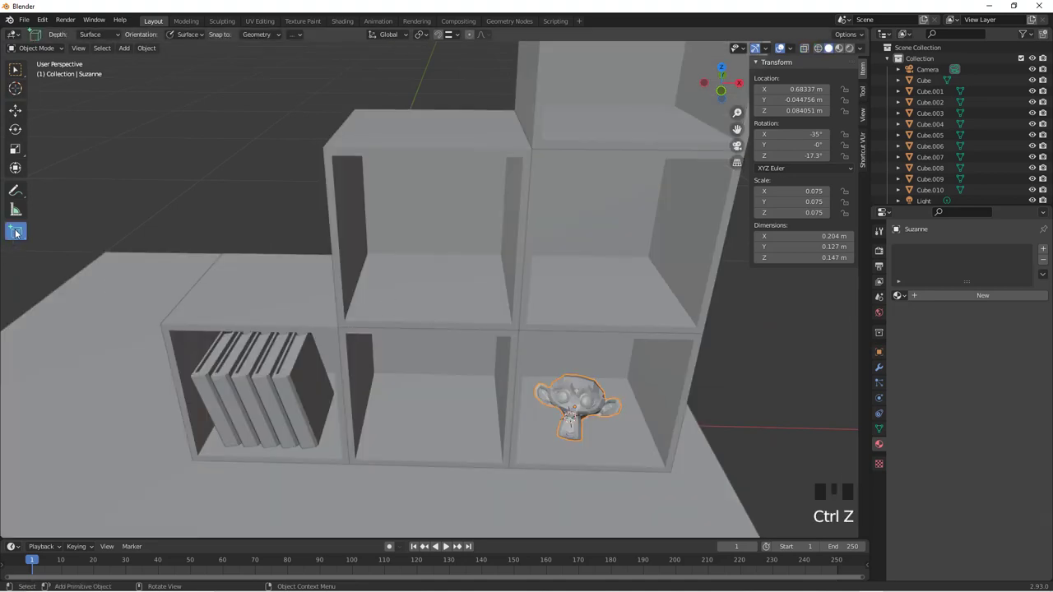
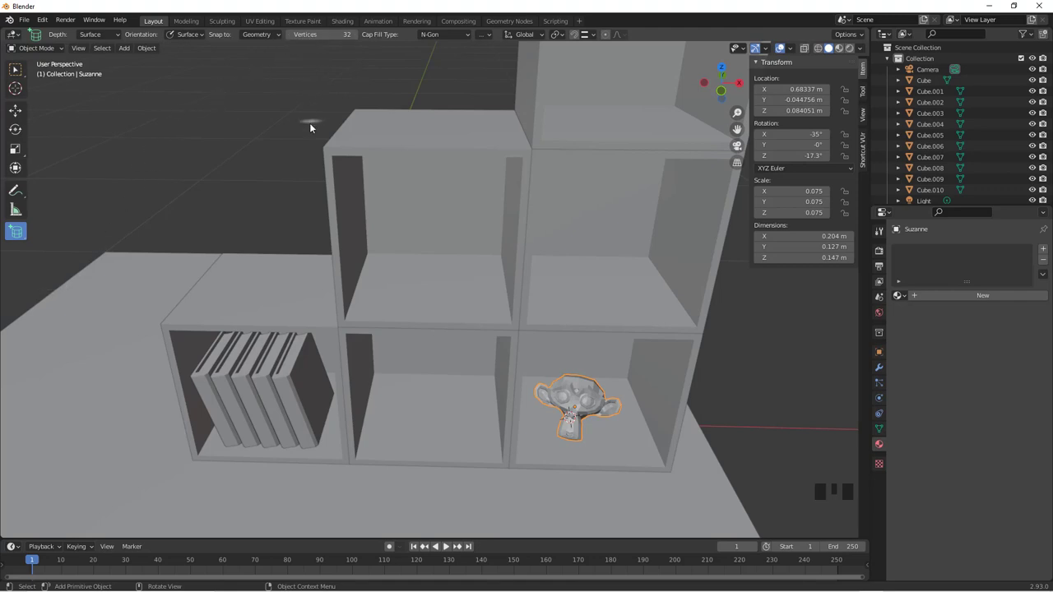
pyautogui.press('shift+a')
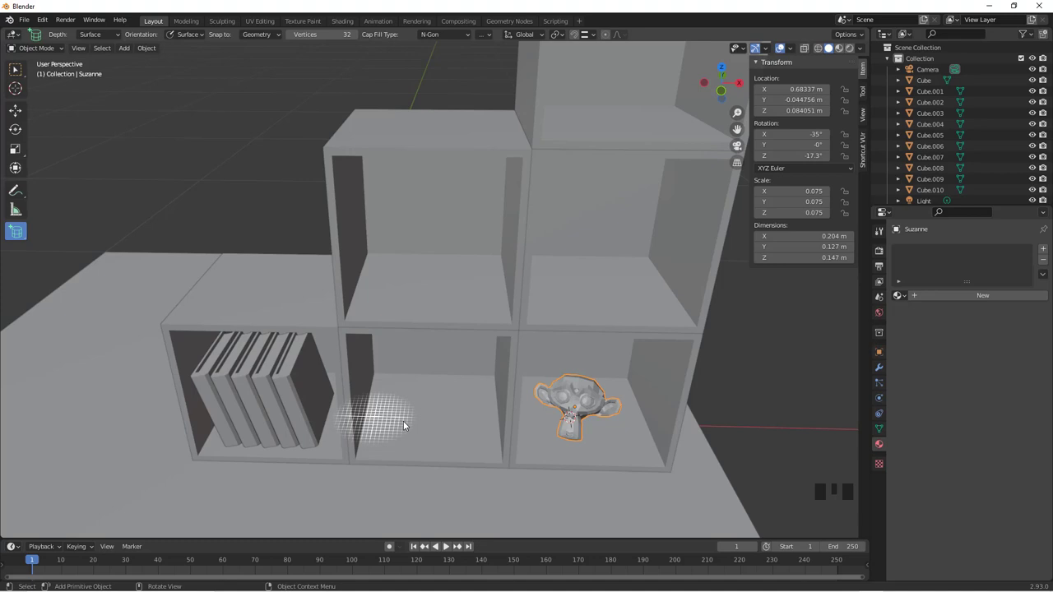
pyautogui.moveTo(18, 228); pyautogui.dragTo(417, 404)
pyautogui.click(414, 401)
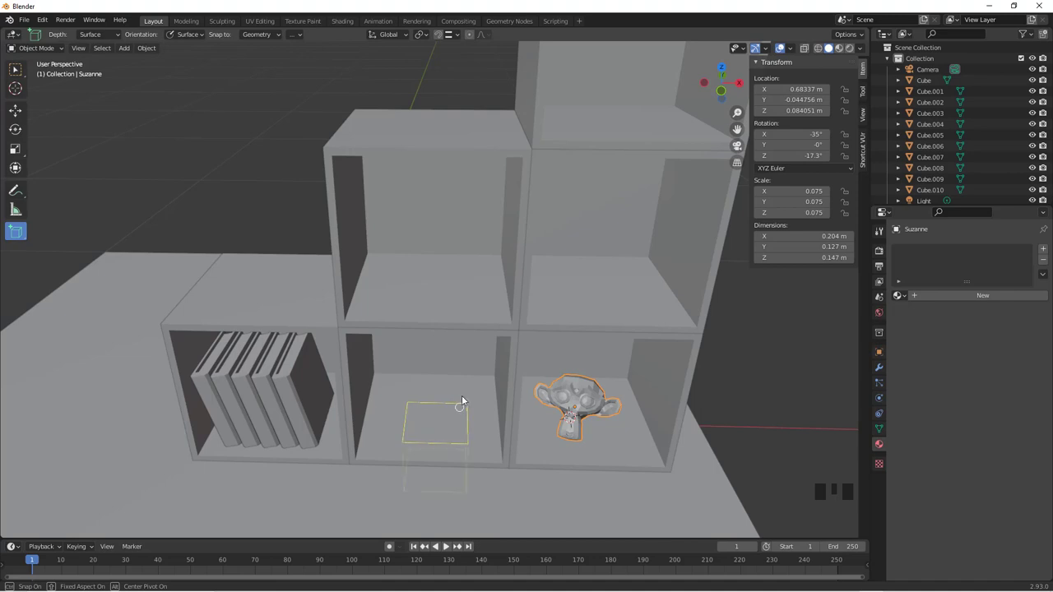
pyautogui.moveTo(449, 392); pyautogui.dragTo(426, 277)
pyautogui.scroll(3)
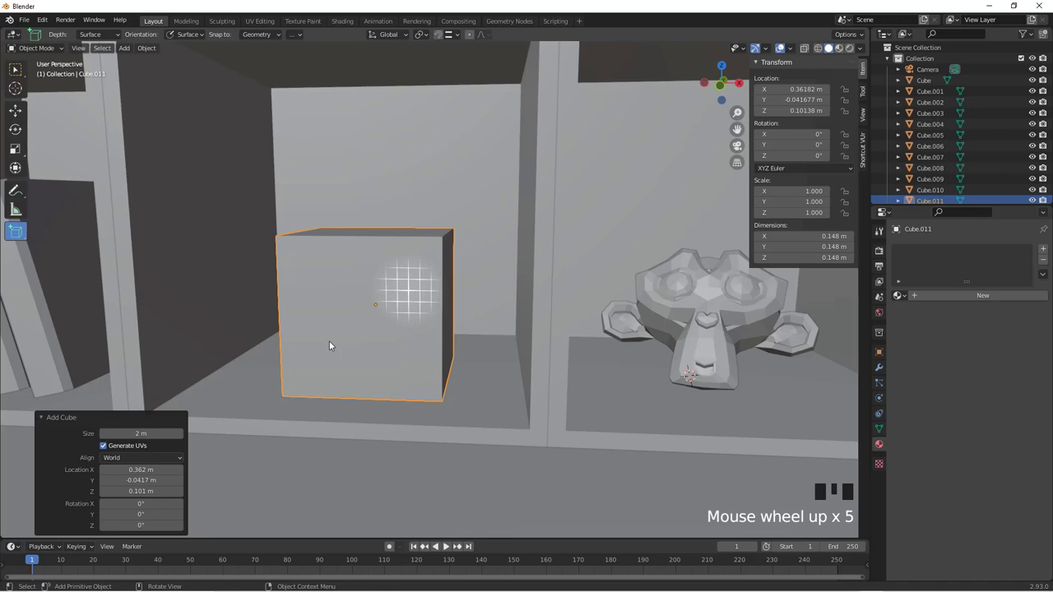
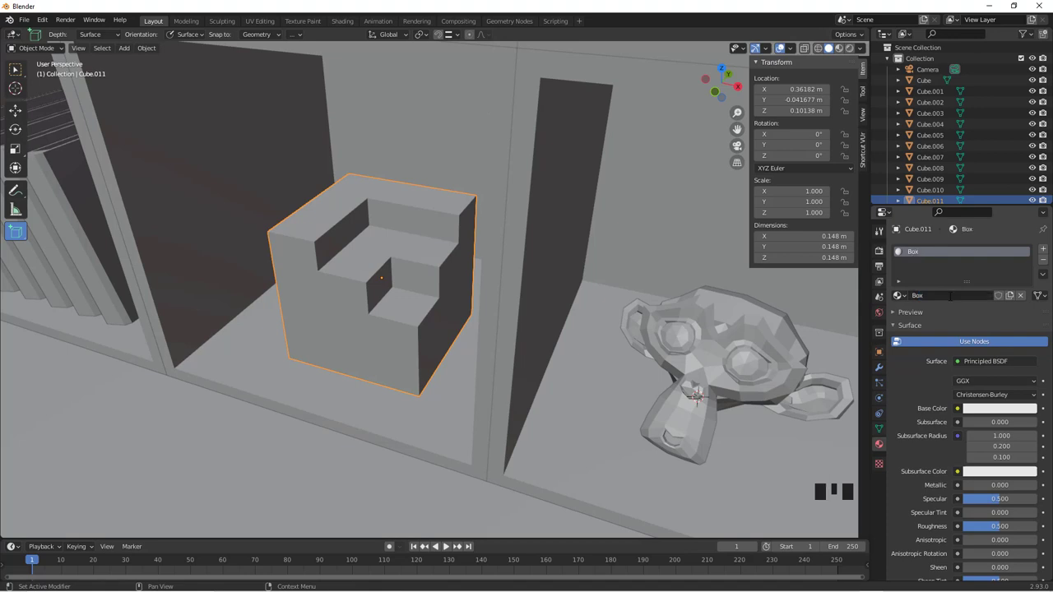
# - Set the Box material's Base Color to red
pyautogui.click(990, 412)
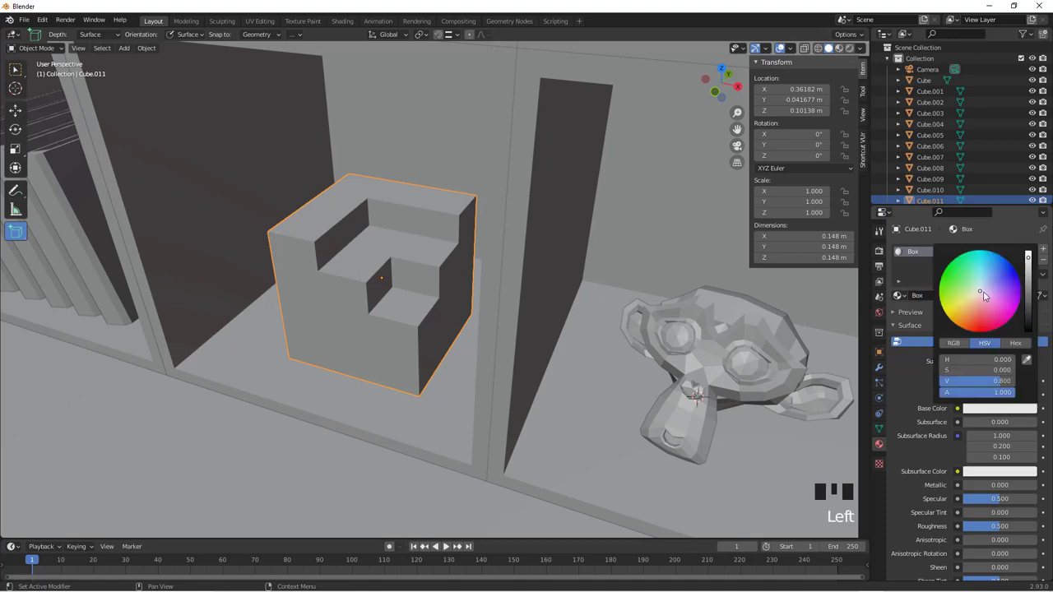